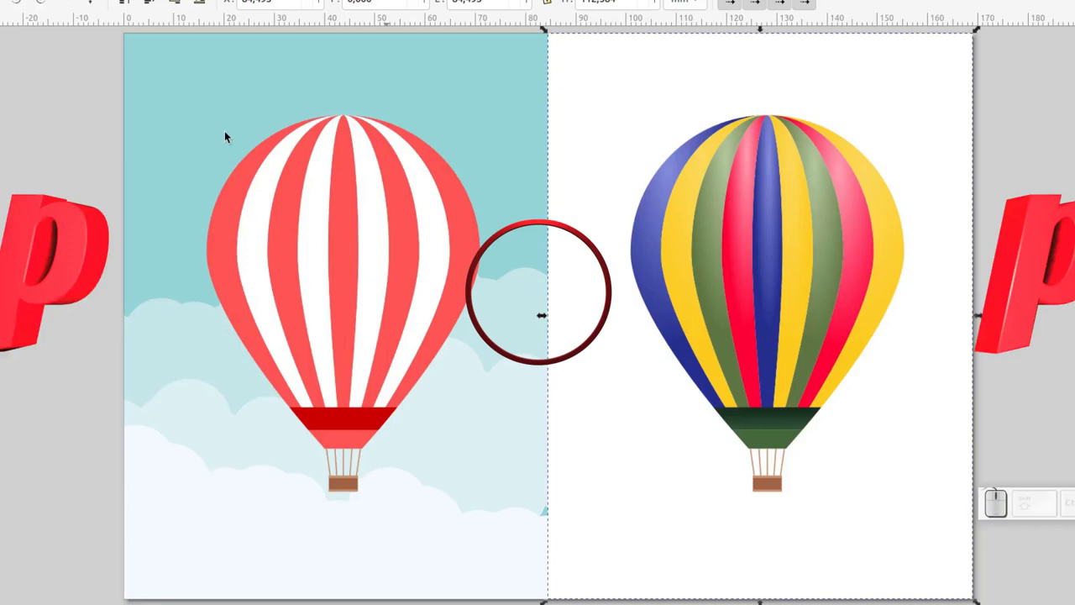
- Import the striped balloon reference image onto the A4 page
click(102, 138)
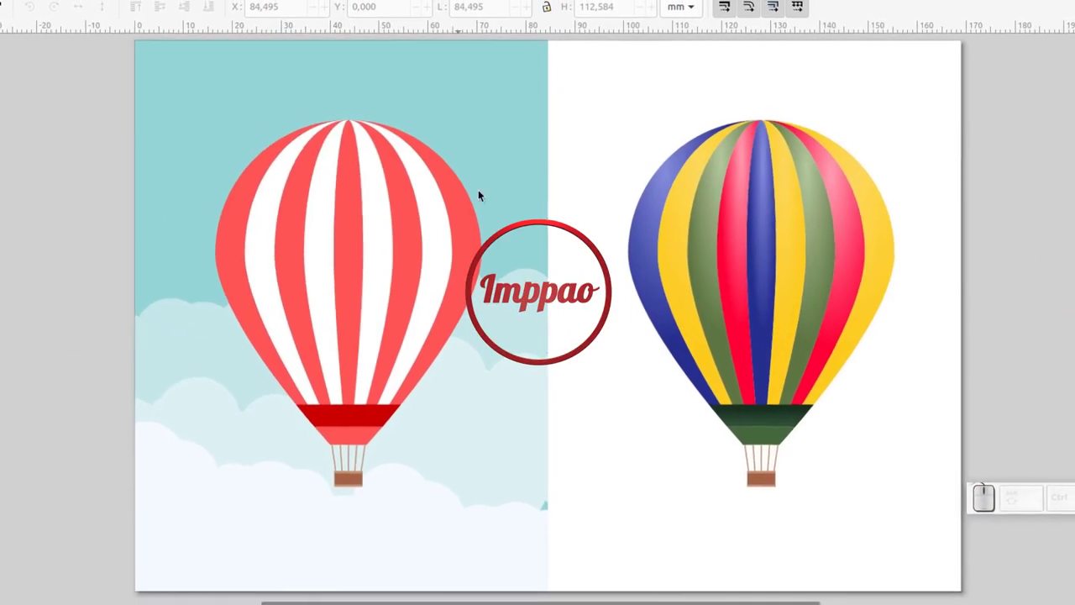
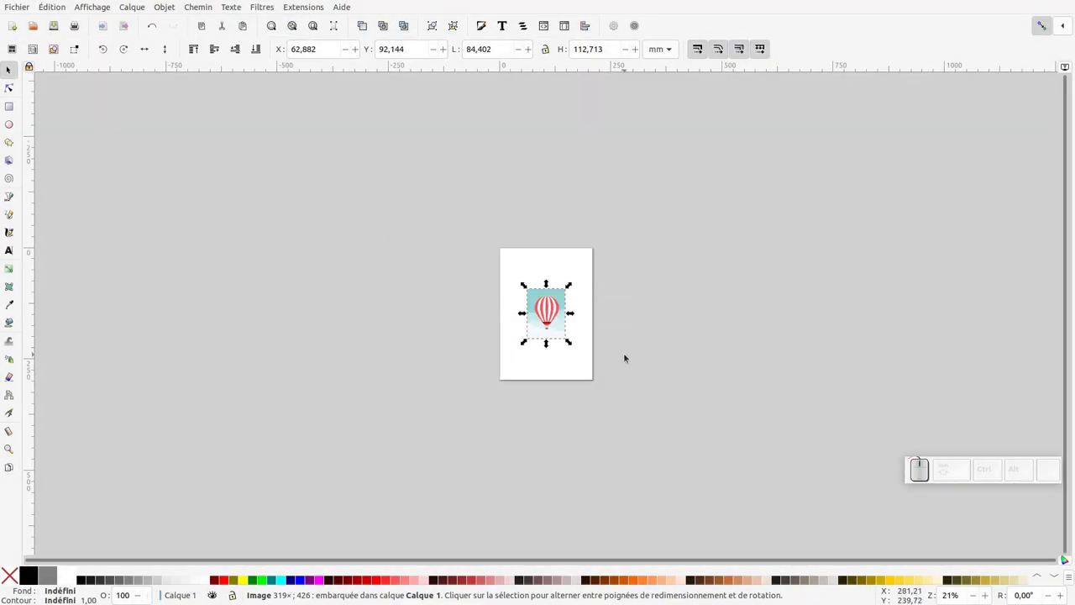
- Zoom the view to fit the reference image
key(KP_Add)
key(KP_Subtract)
key(KP_Add)
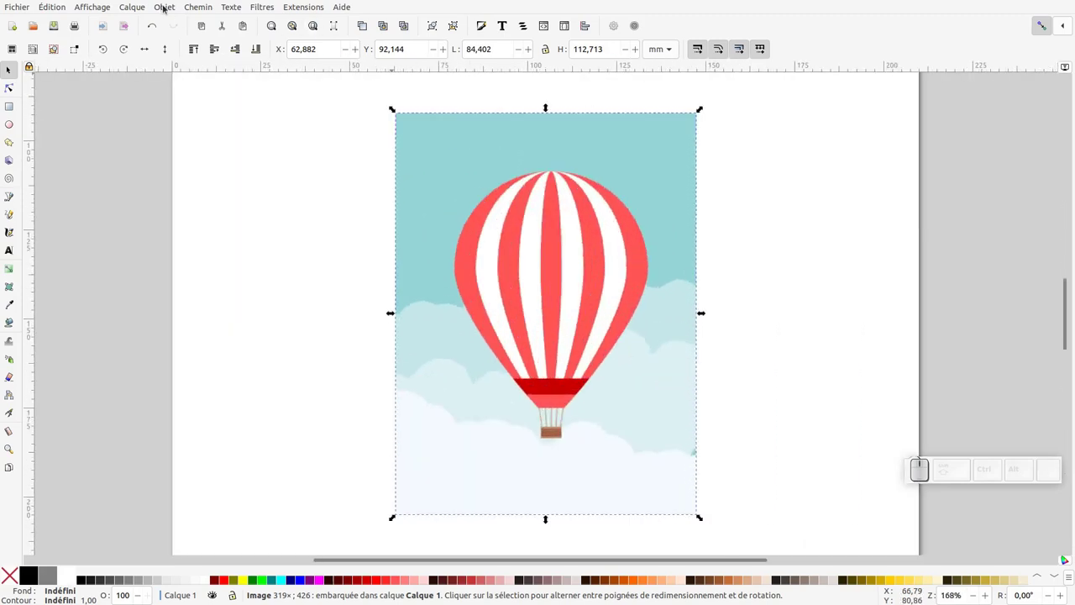
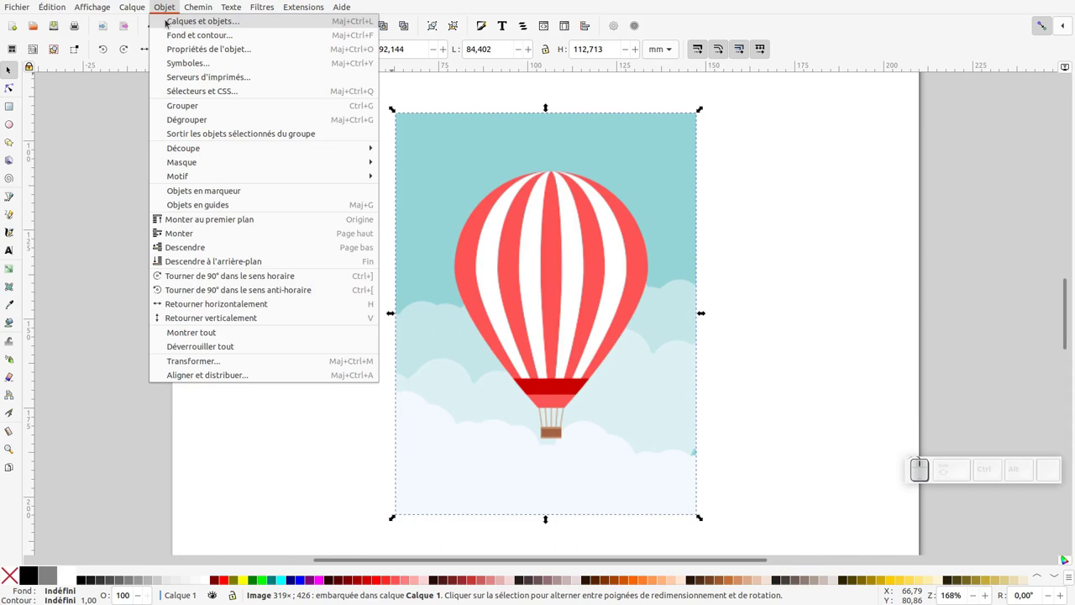
- Rename the image layer to 'modele' in Layers and Objects, lock it, and start a new layer
click(172, 22)
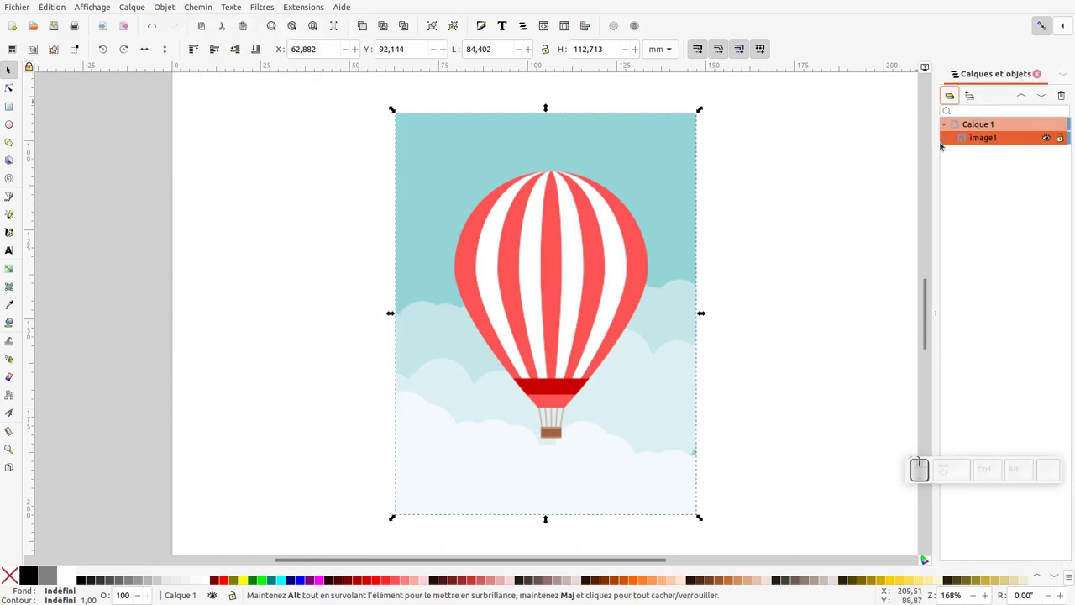
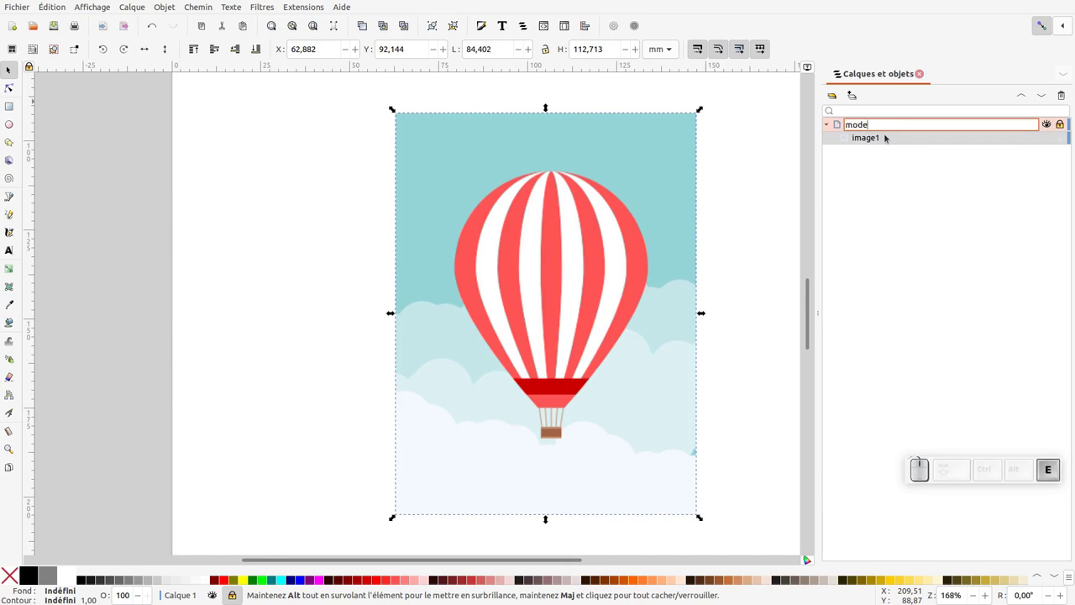
key(Return)
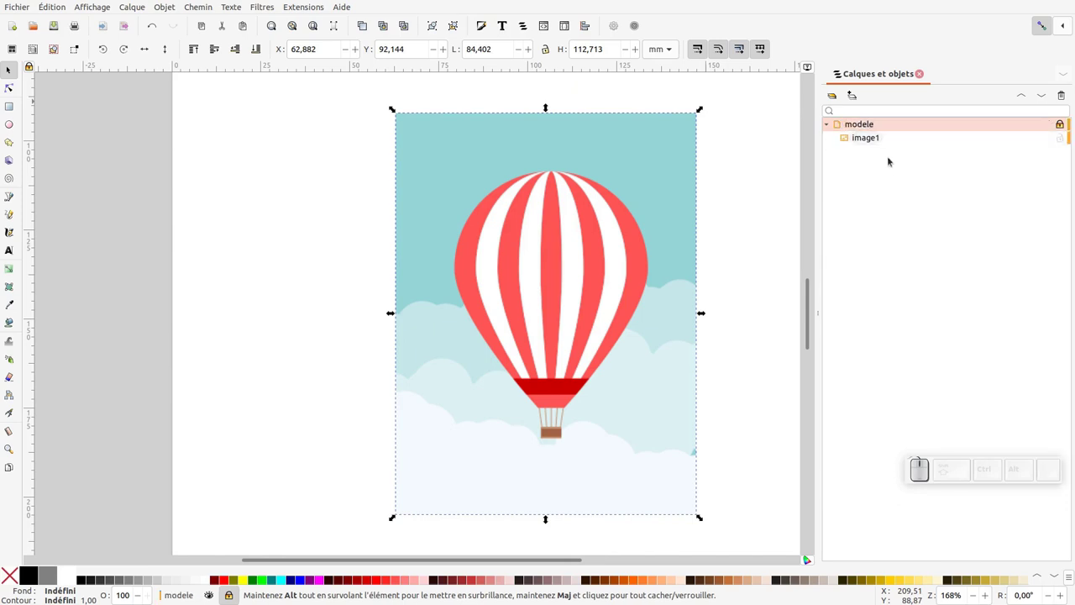
click(853, 96)
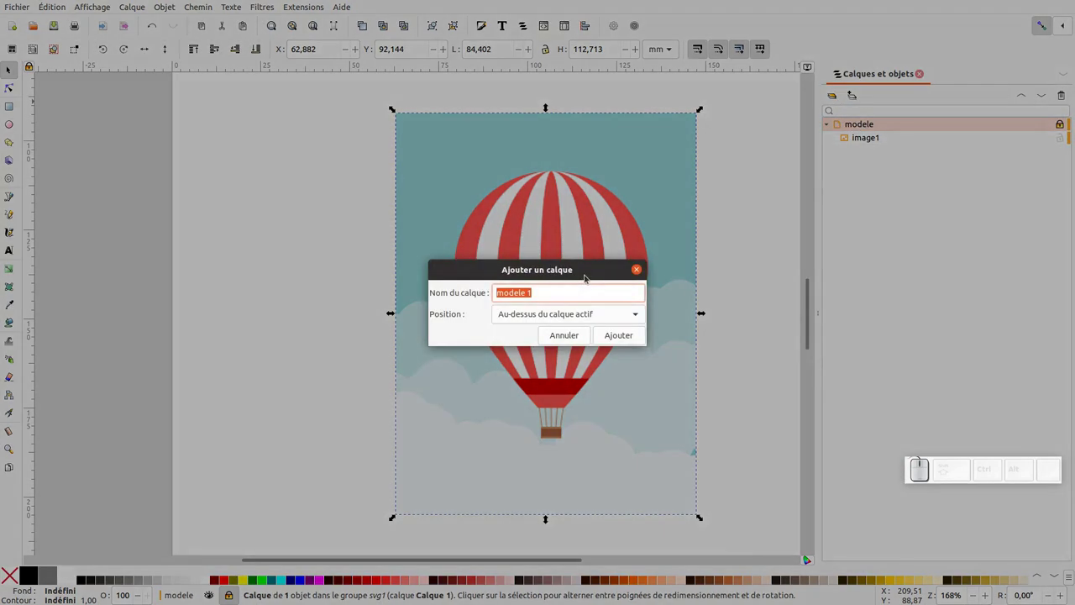
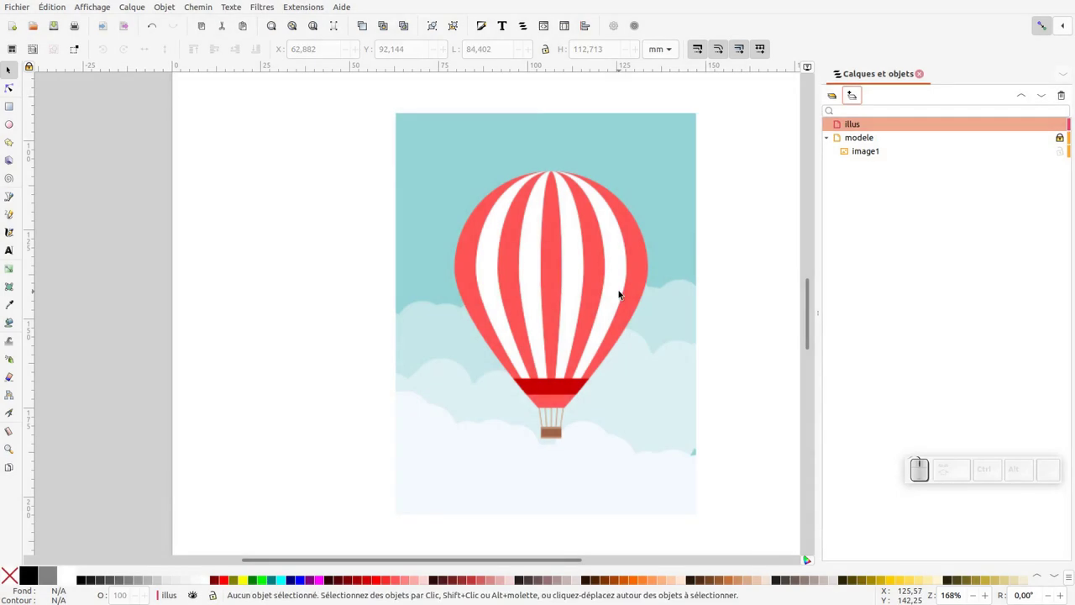
- Add the 'illus' layer above modele and zoom in on the balloon envelope
key(KP_Add)
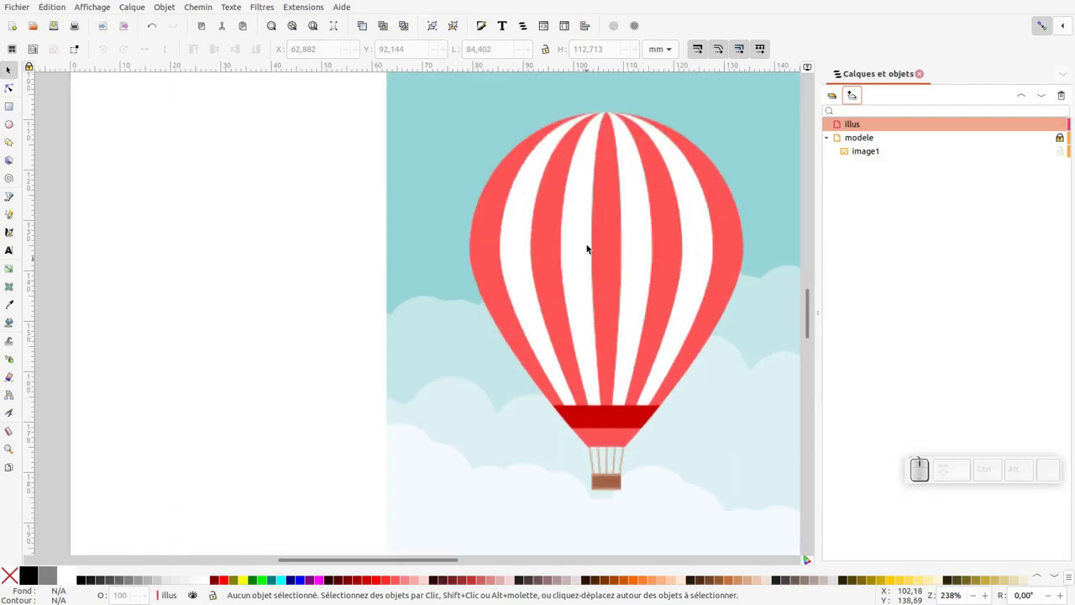
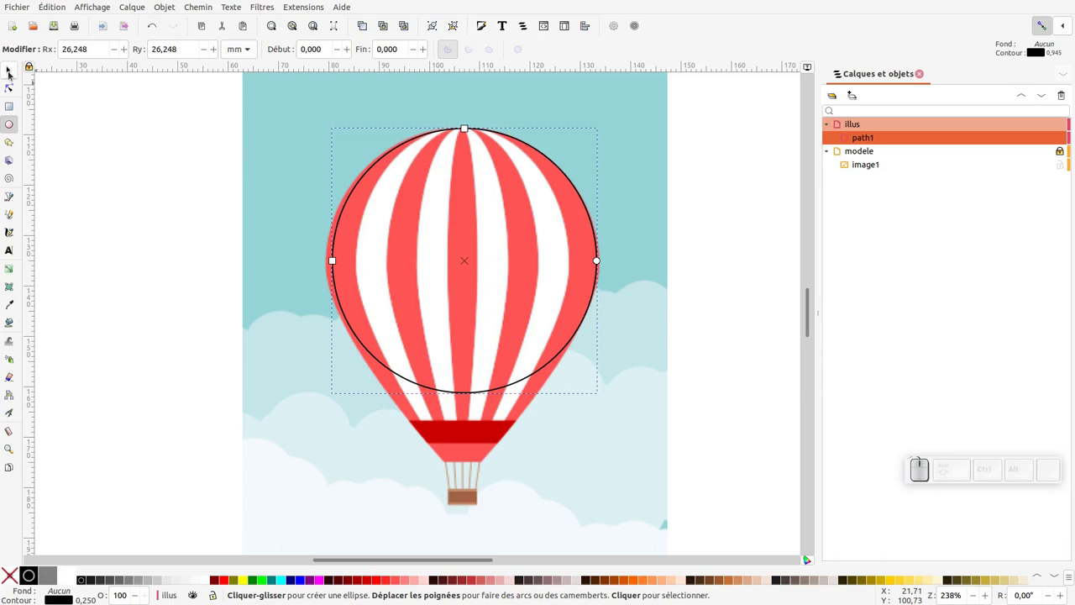
- Enlarge and widen the circle to match the envelope edges and remove its red fill
click(392, 155)
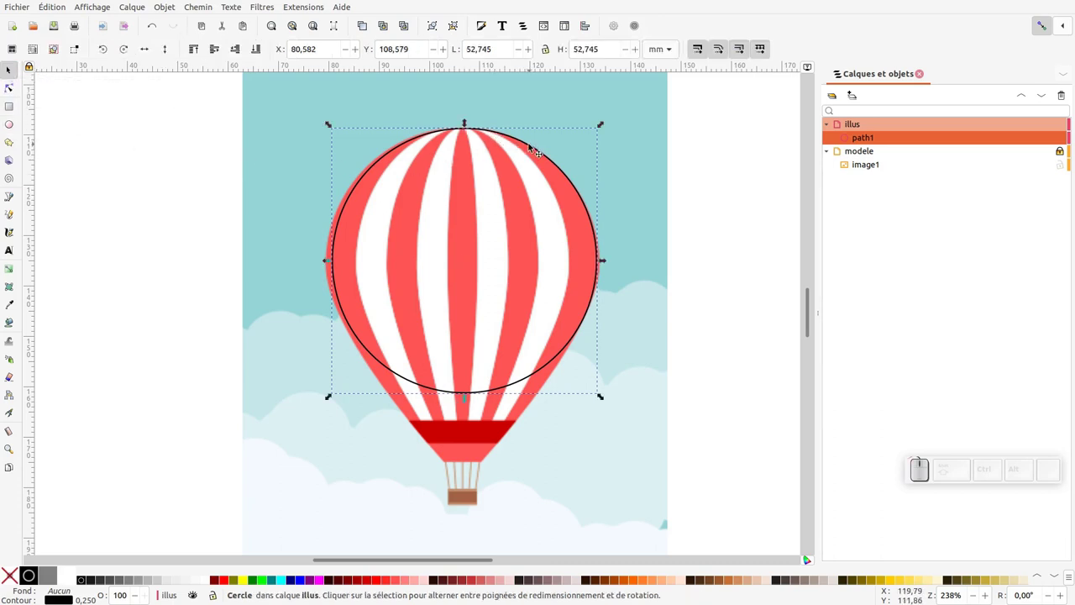
drag(393, 155, 444, 131)
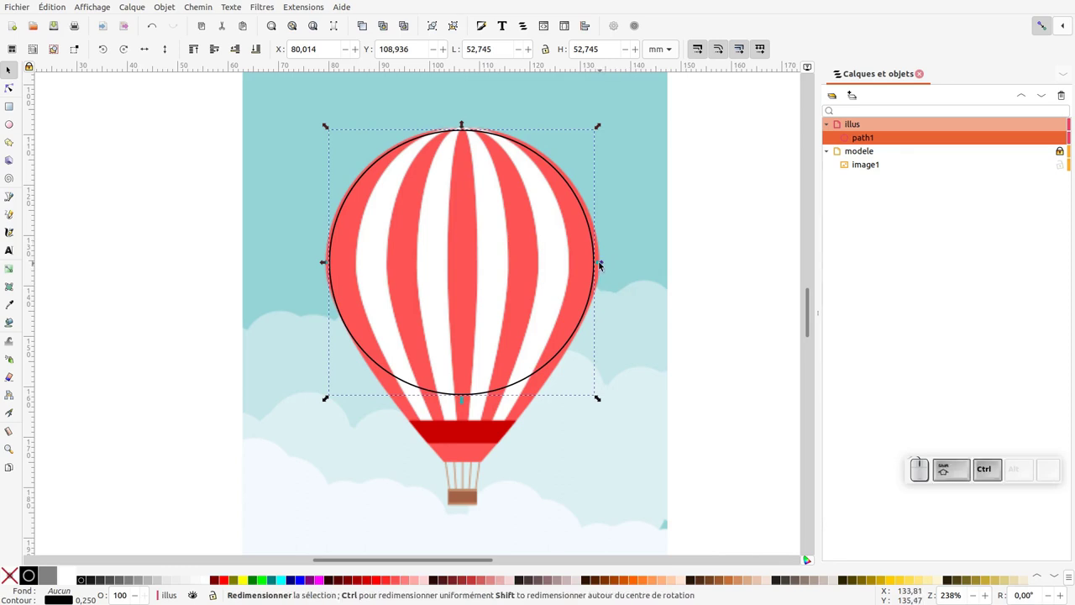
drag(602, 261, 606, 261)
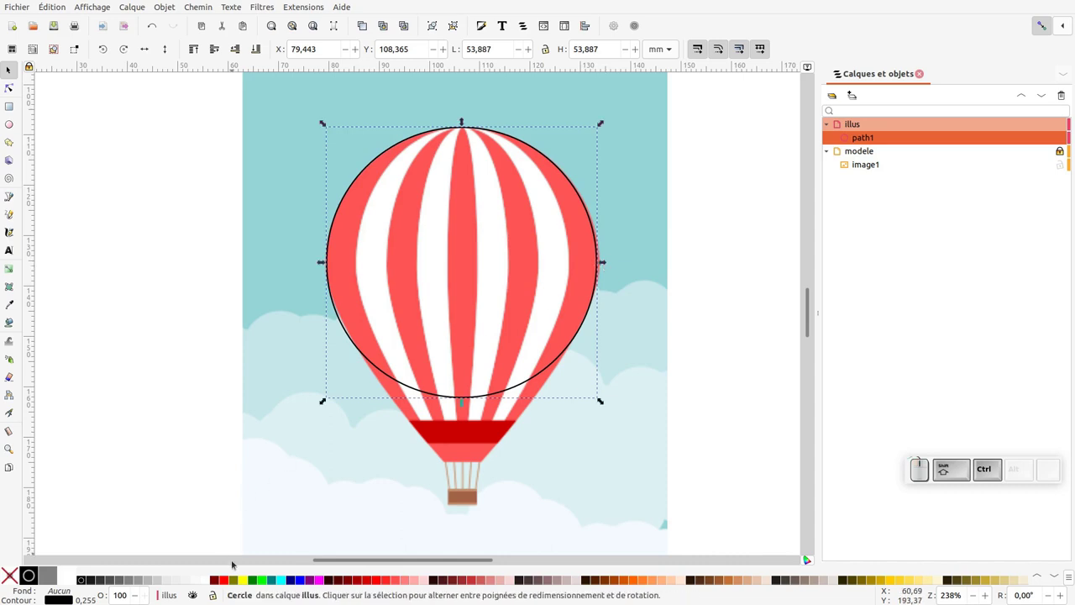
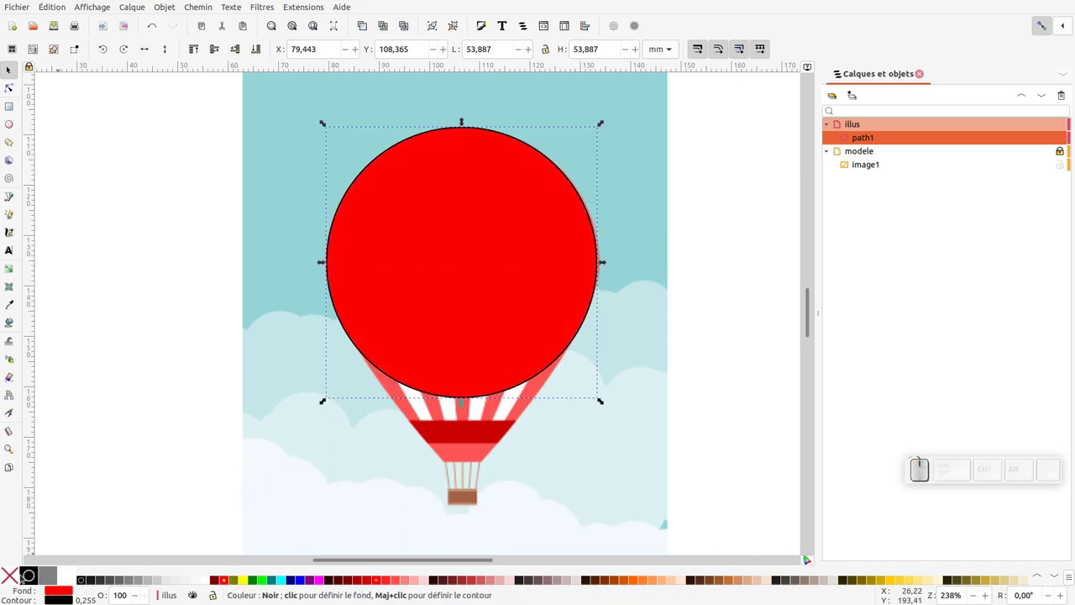
click(397, 150)
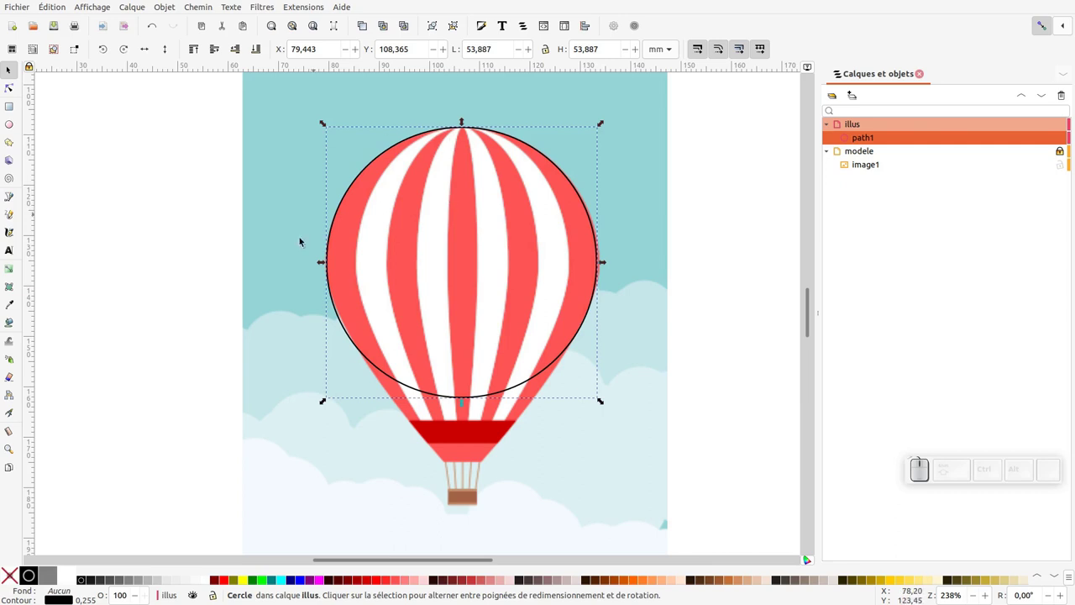
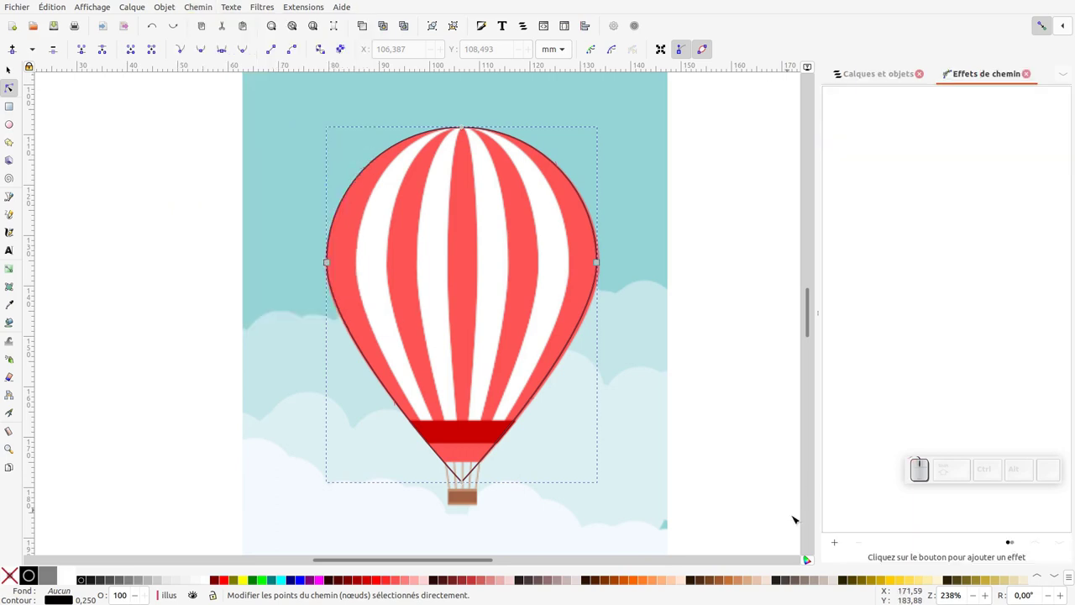
- Search the Path Effects list for the Interpolate Sub-Paths effect
click(835, 541)
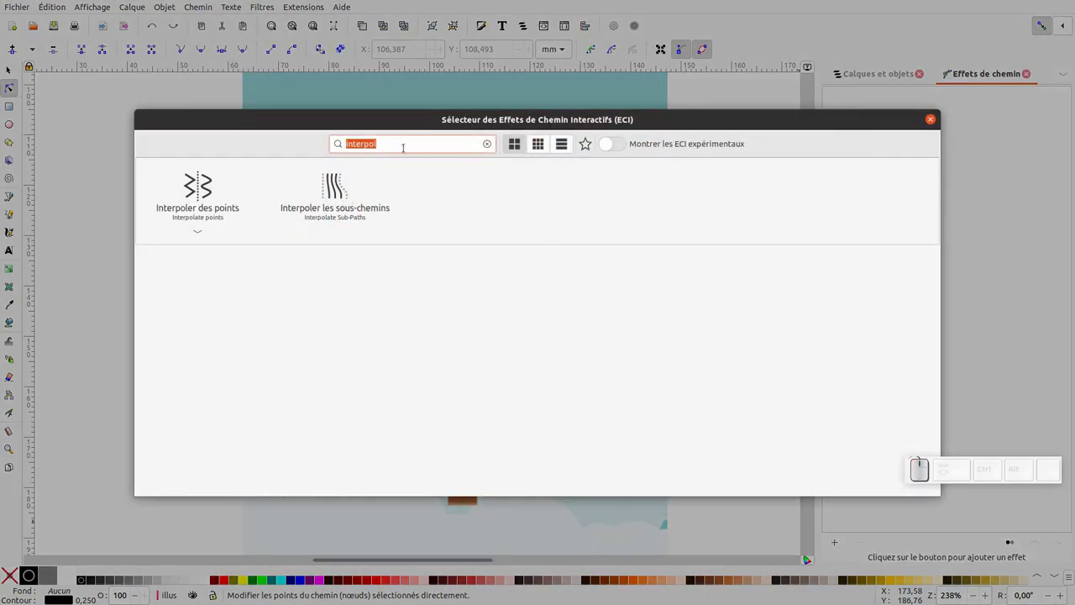
key(BackSpace)
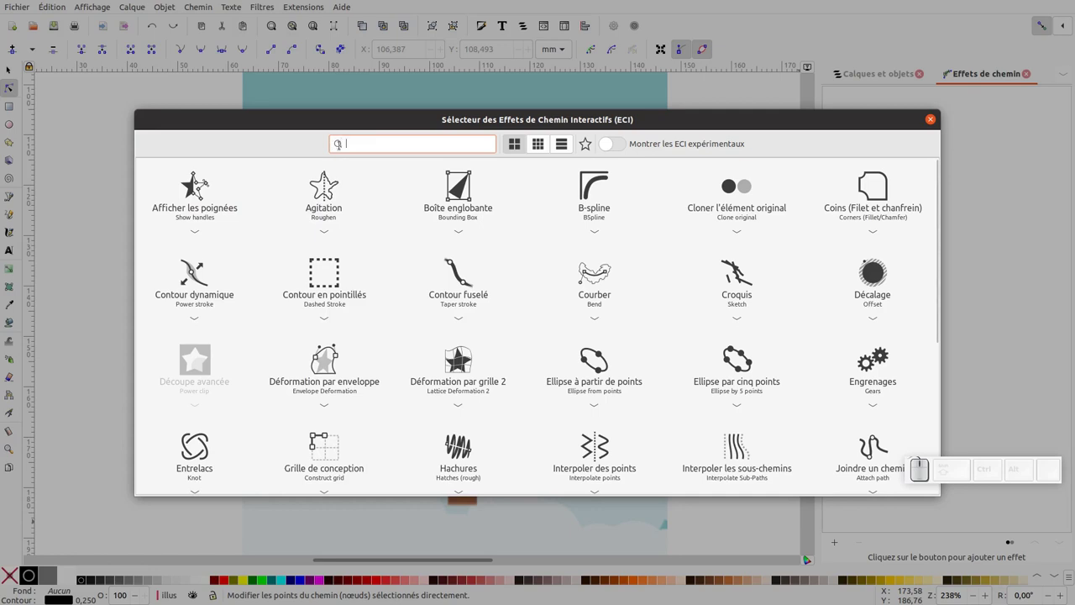
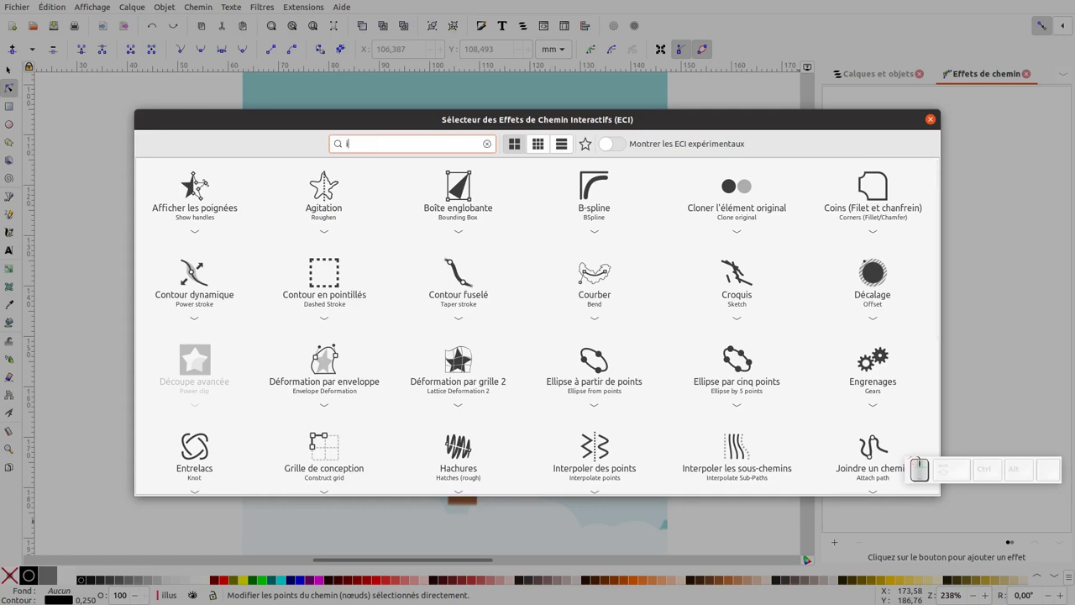
key(o)
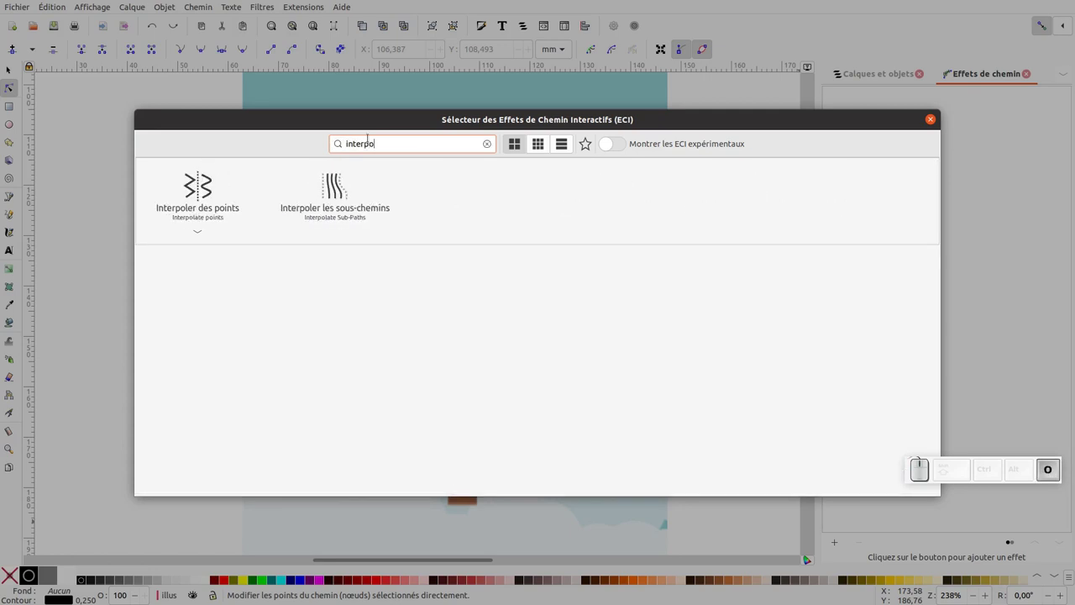
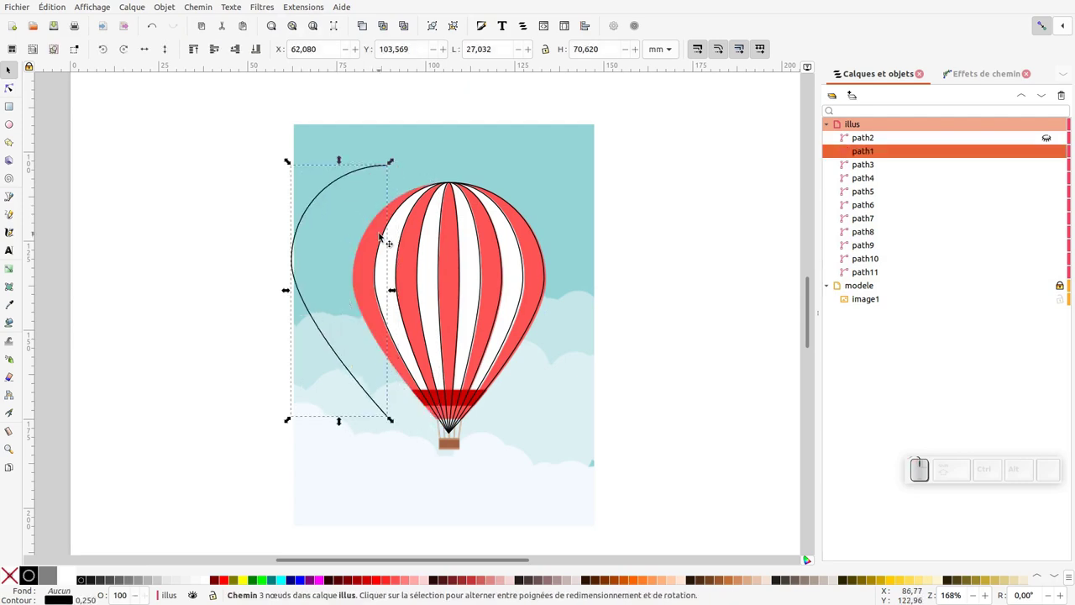
- Reposition the side outline back onto the envelope, undoing a stray move
drag(378, 235, 405, 245)
drag(419, 231, 421, 197)
key(ctrl+z)
- Select the left envelope outline path1 together with neighbouring stripe line path3
click(404, 199)
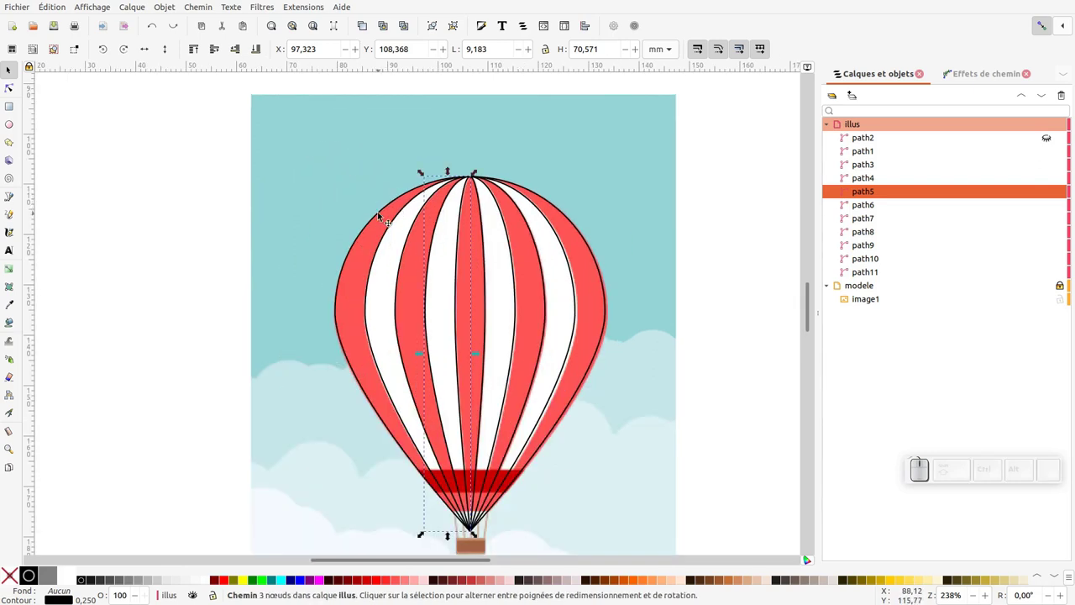
click(382, 217)
click(389, 227)
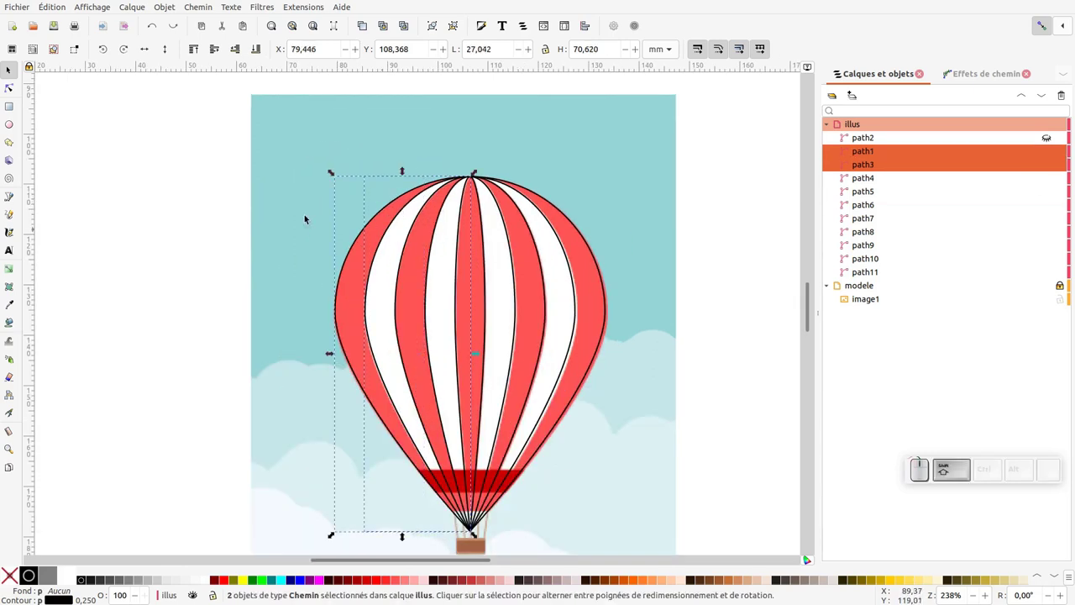
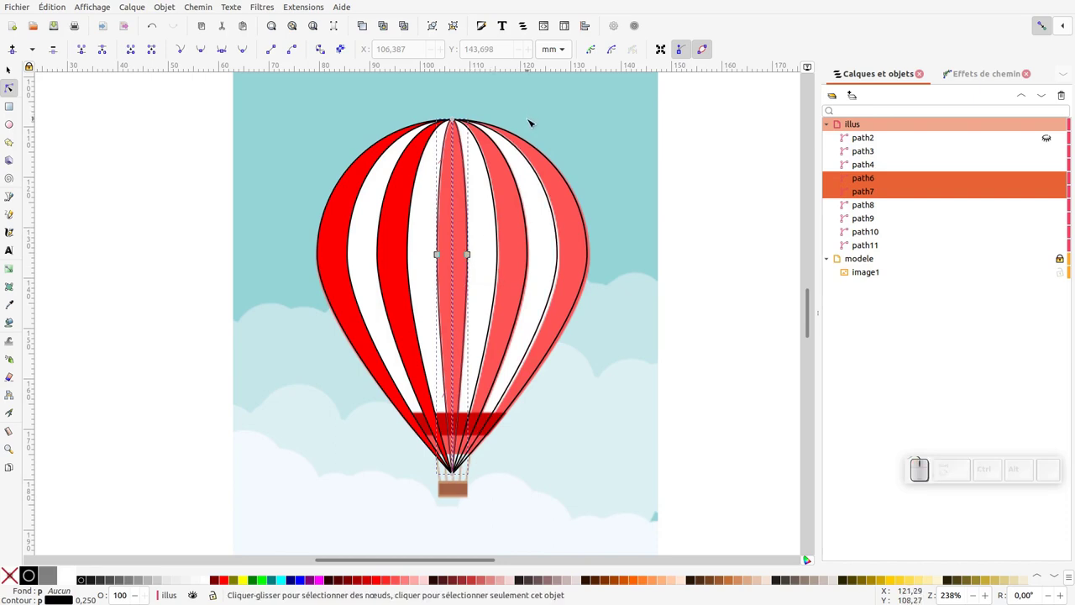
- Combine the split red stripe pieces into whole stripes, group them, and hide the red group
key(ctrl+a)
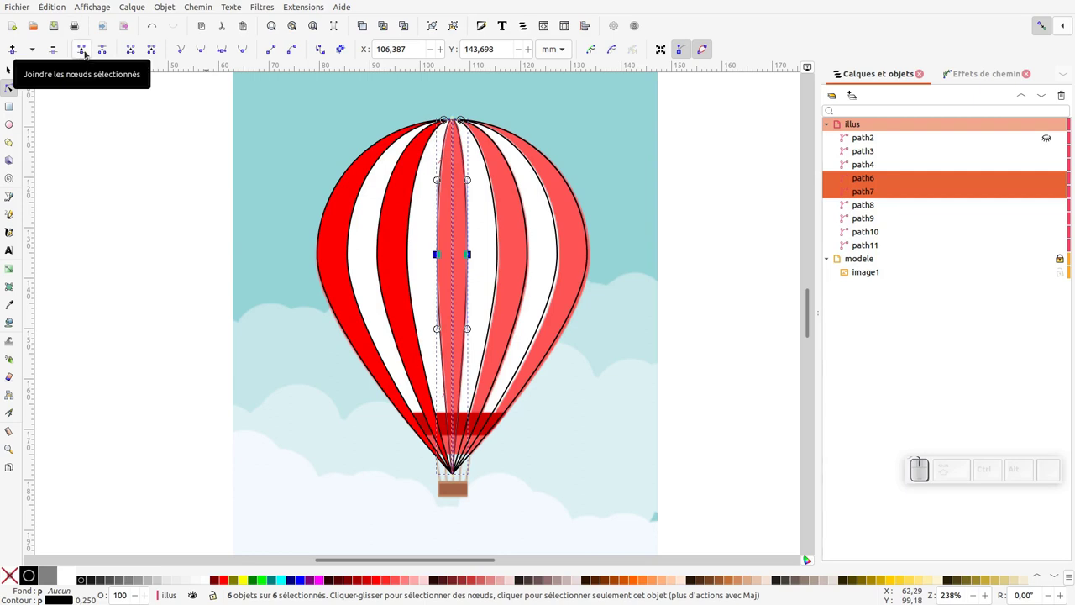
key(ctrl+j)
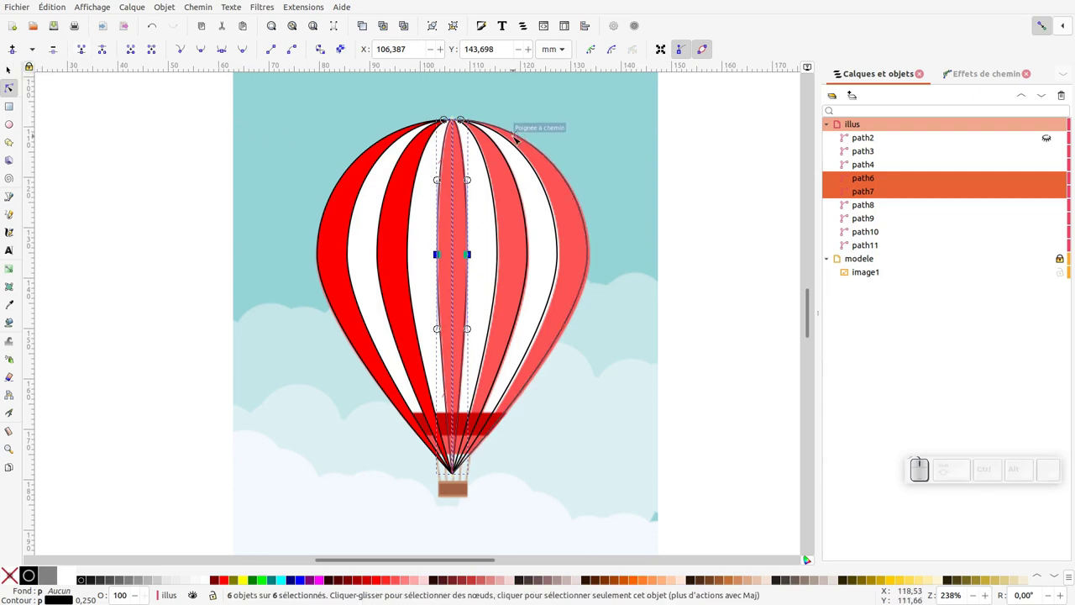
key(shift+j)
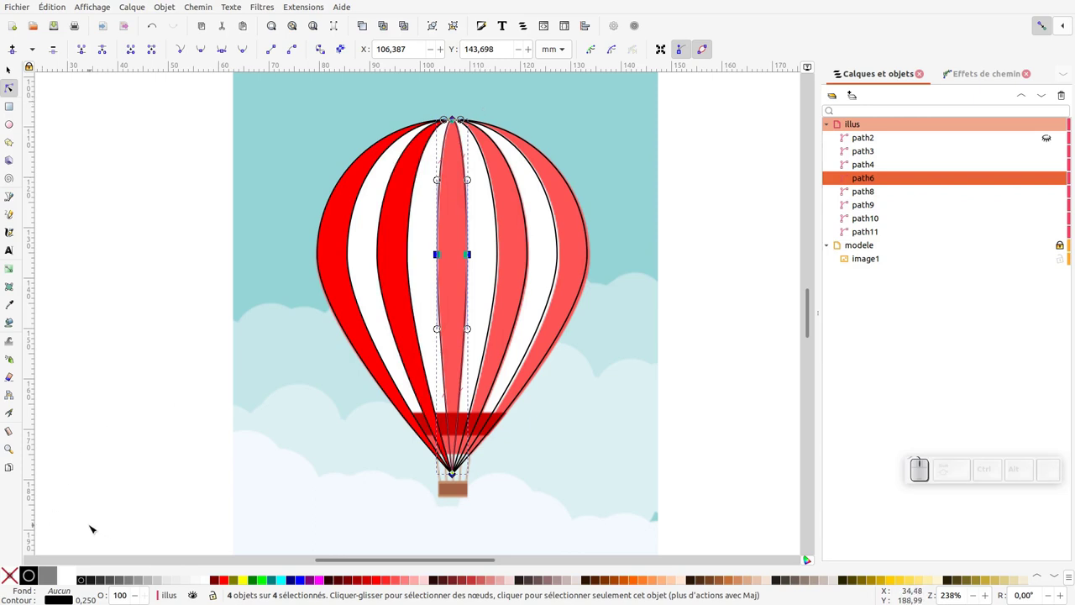
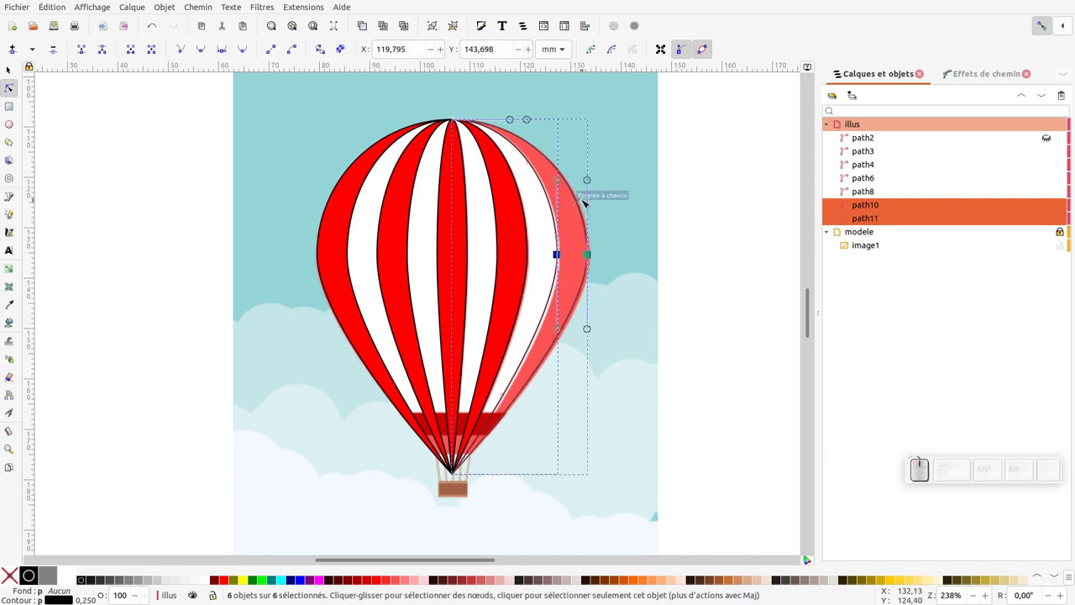
key(shift+j)
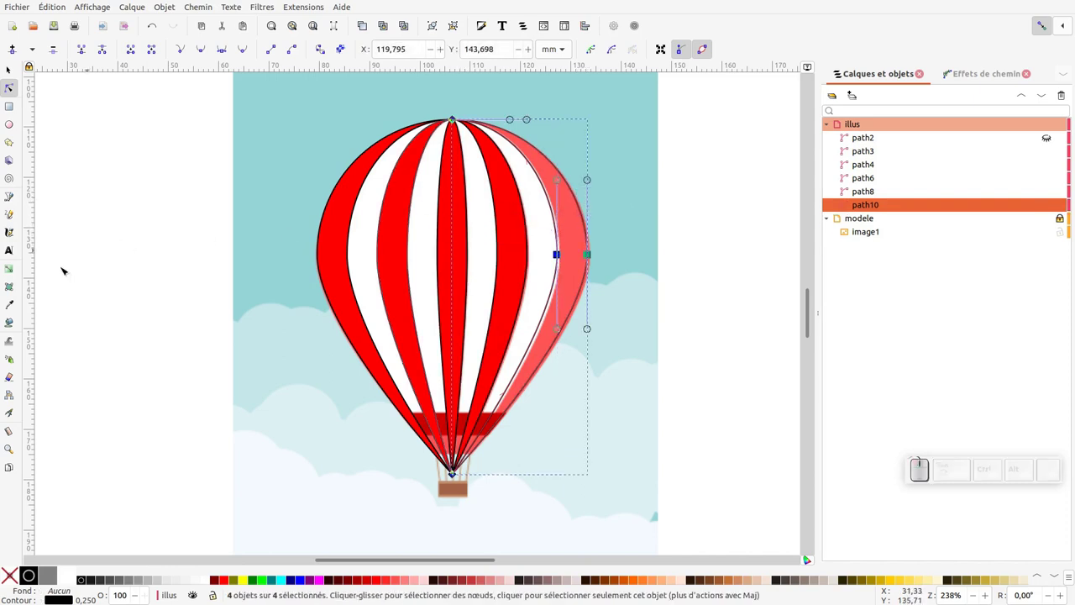
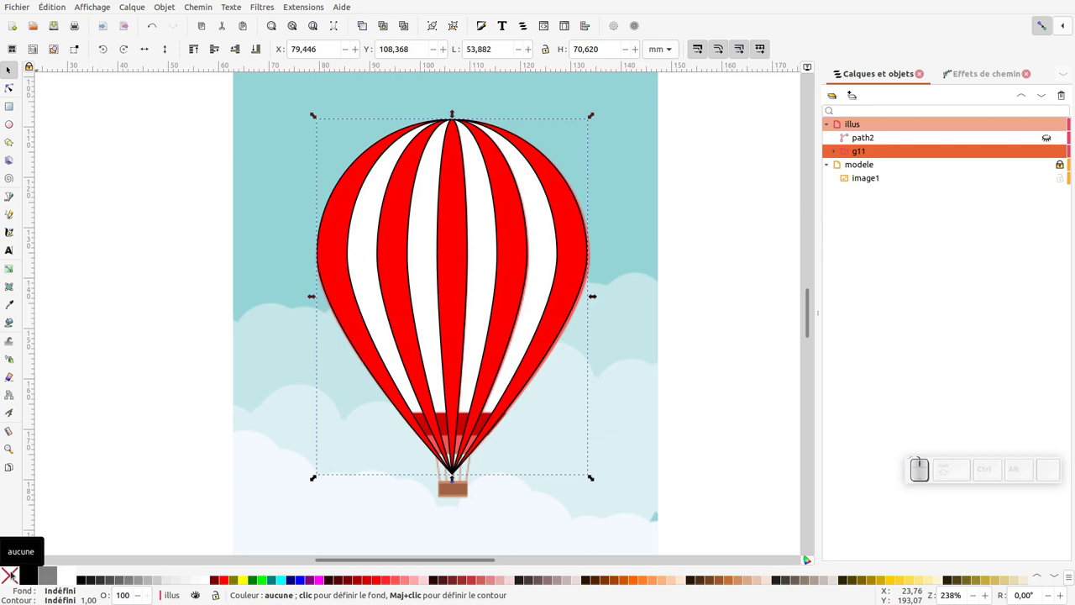
click(14, 572)
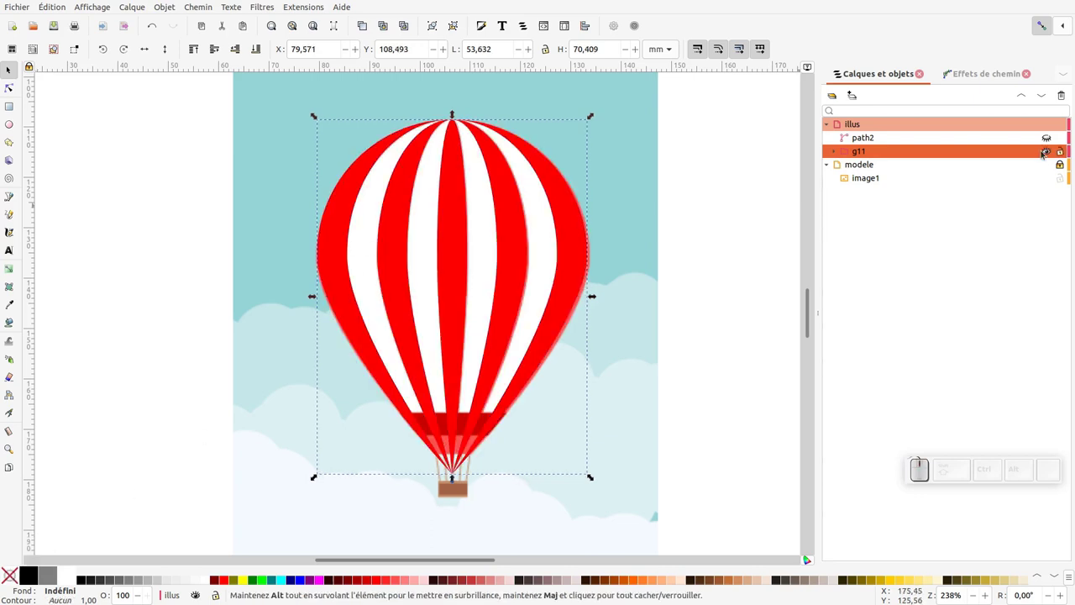
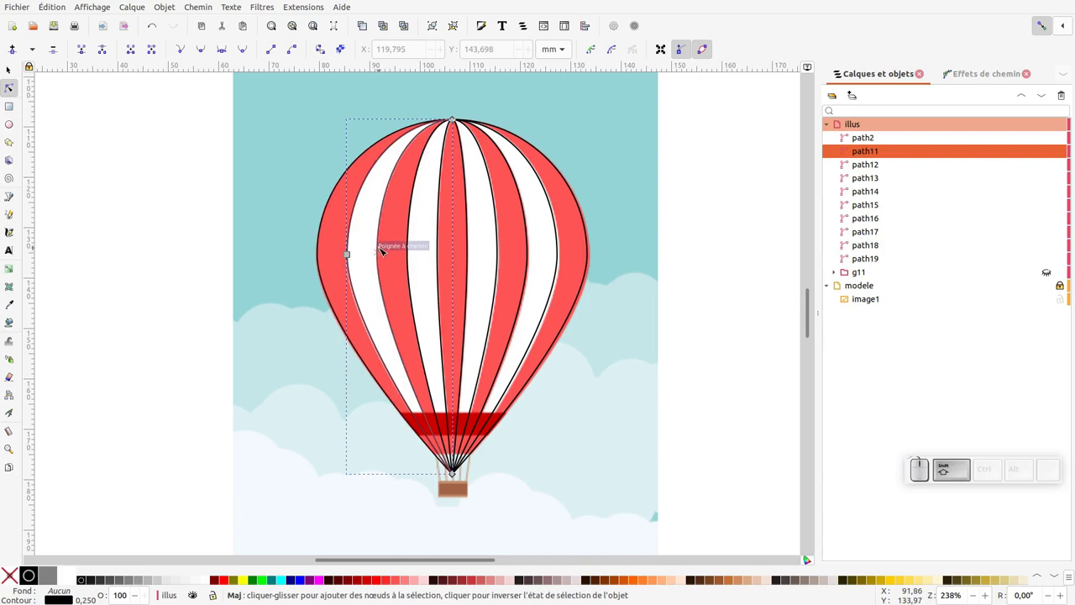
- Combine two adjacent white stripe pieces into a single stripe path
click(381, 252)
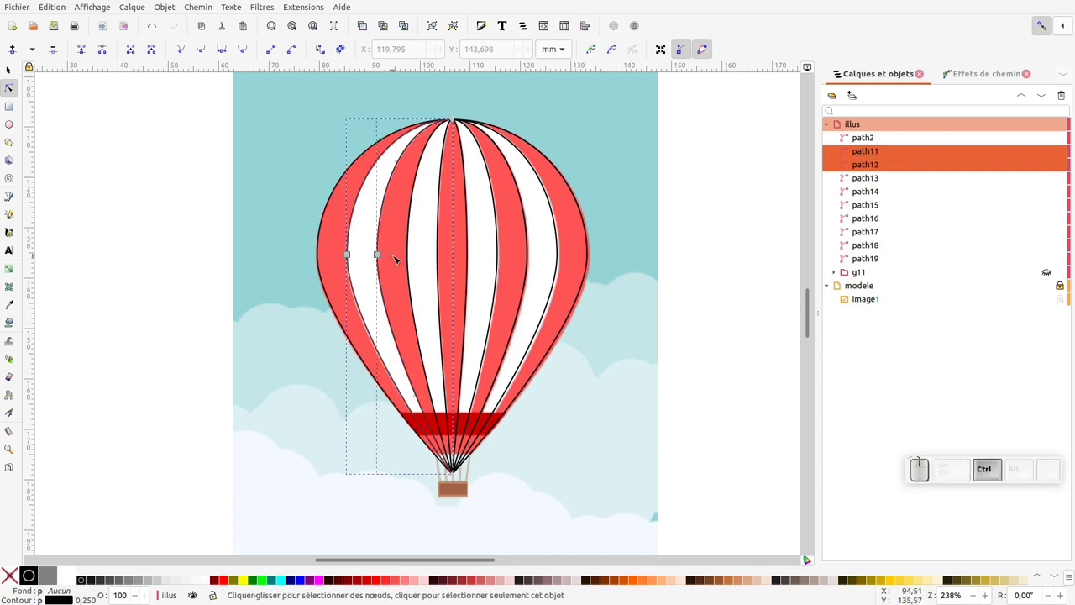
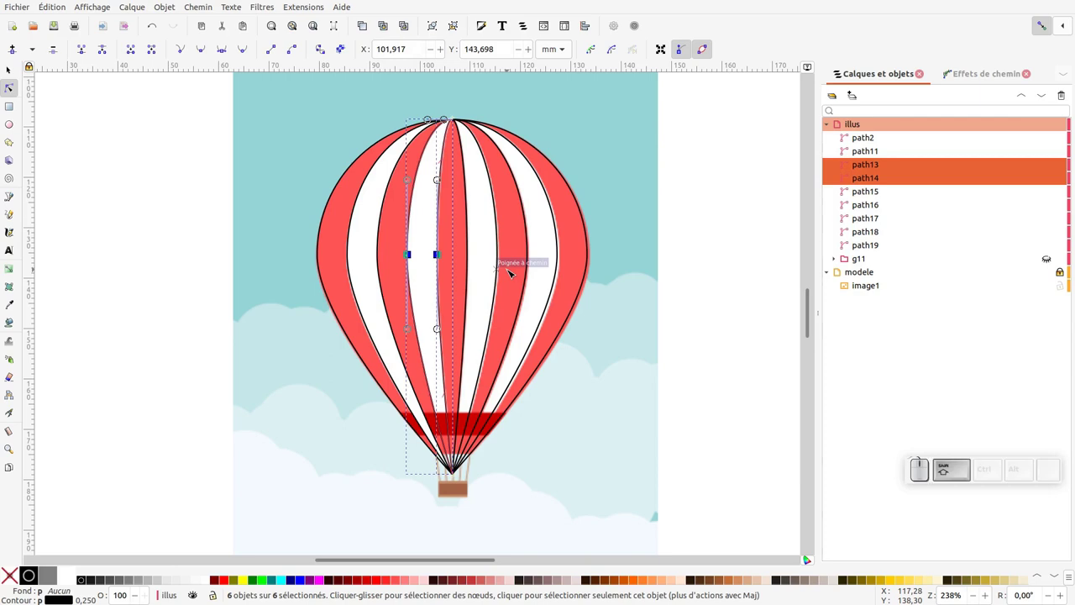
key(shift+j)
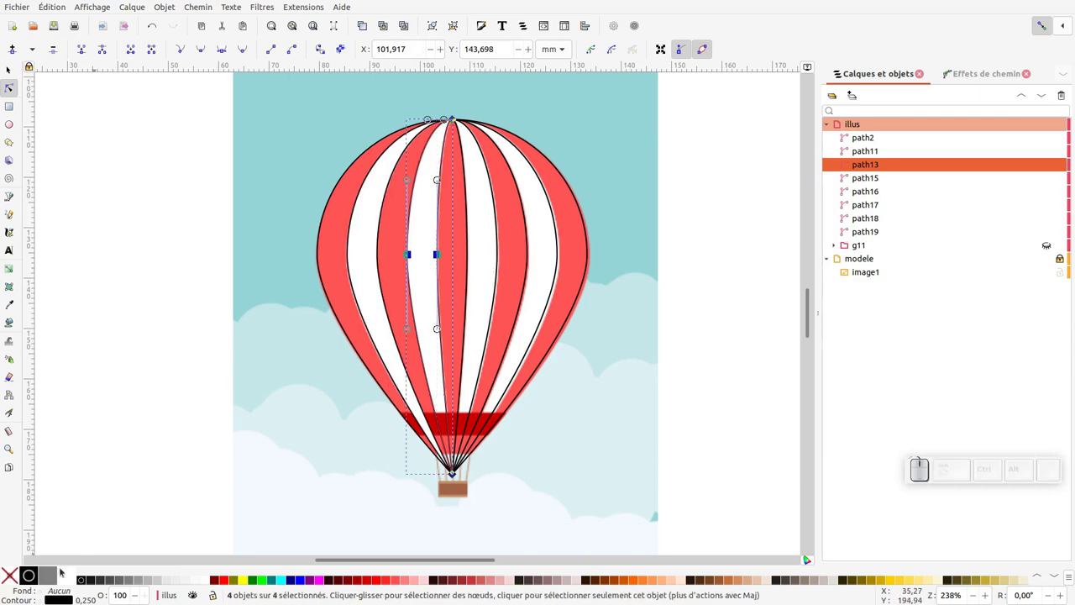
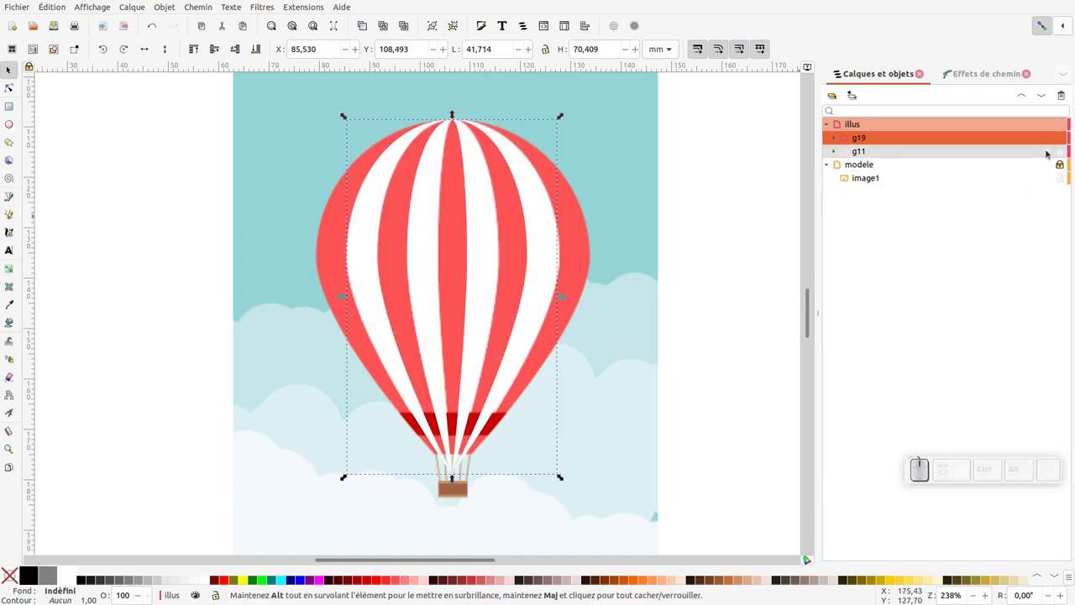
- Unhide the red group and move both stripe groups right of the reference balloon
click(1047, 148)
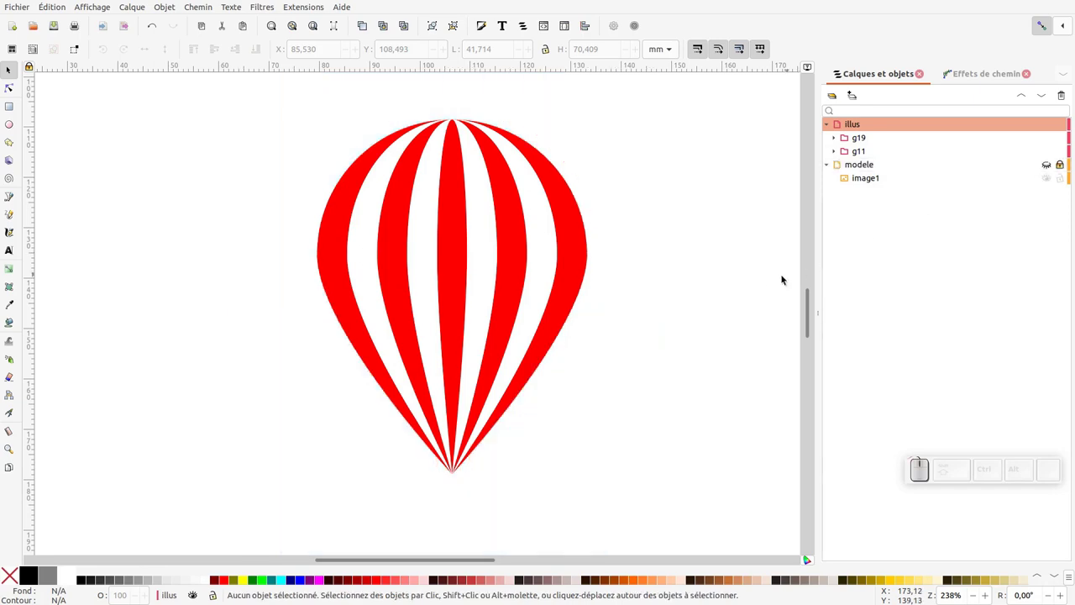
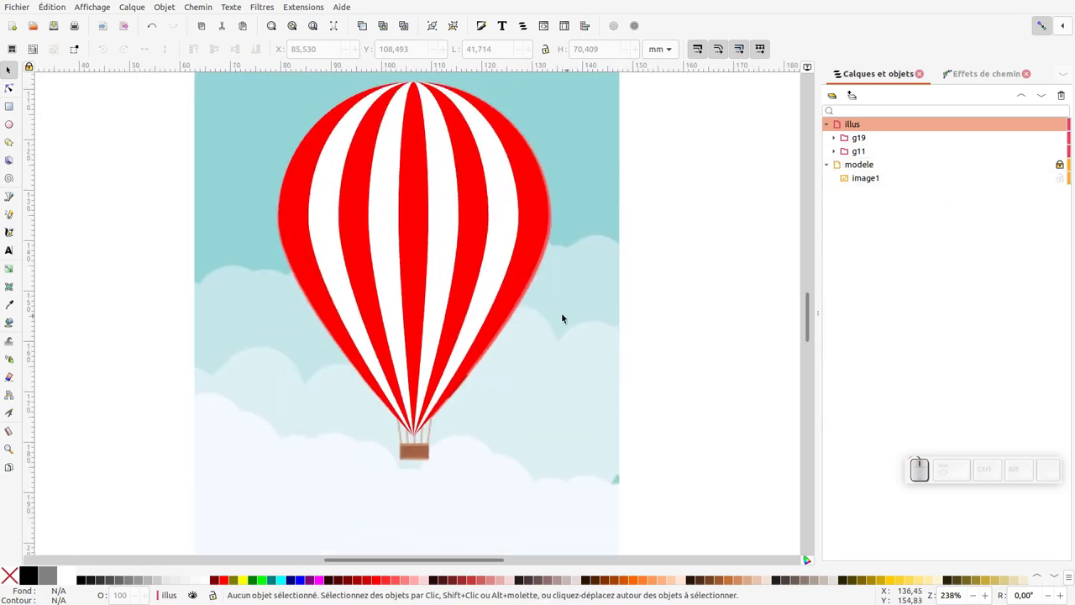
middle_click(621, 197)
drag(306, 432, 423, 332)
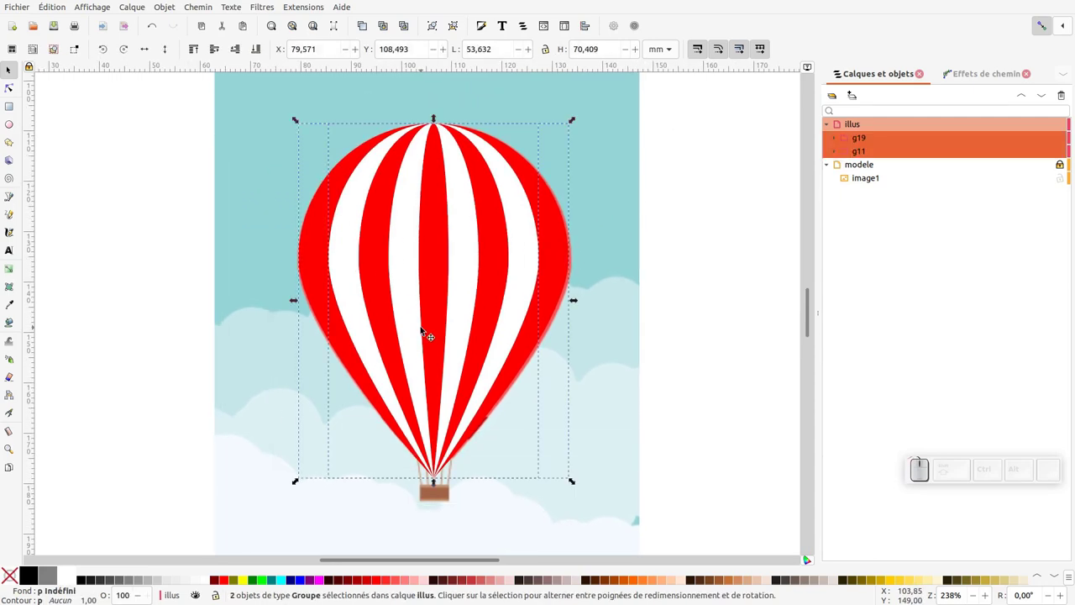
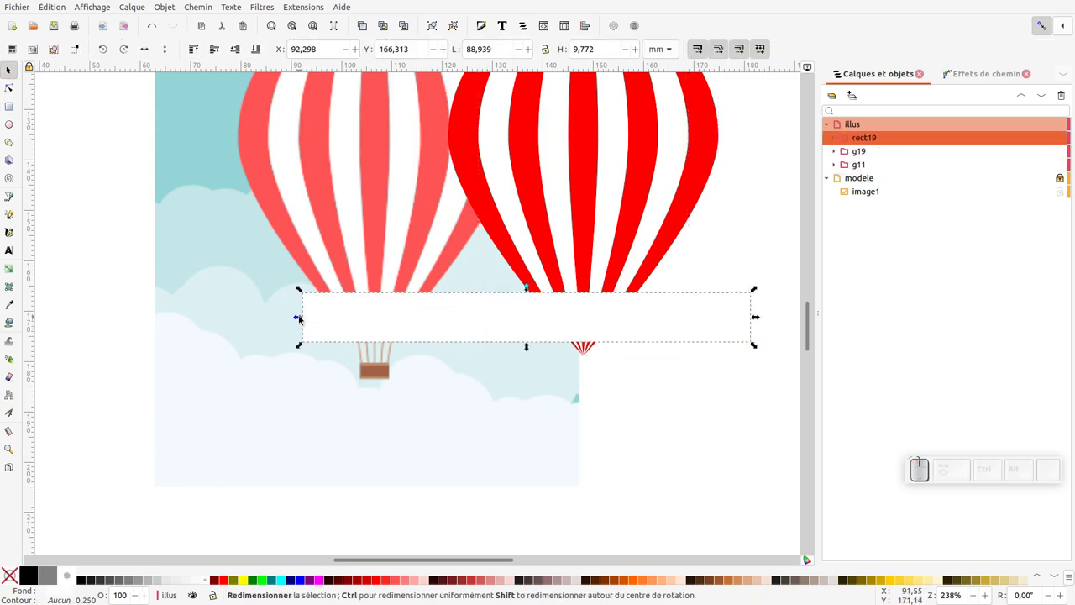
- Draw rectangle rect19 and narrow it to sit just below the envelope stripes
click(301, 316)
drag(755, 315, 674, 282)
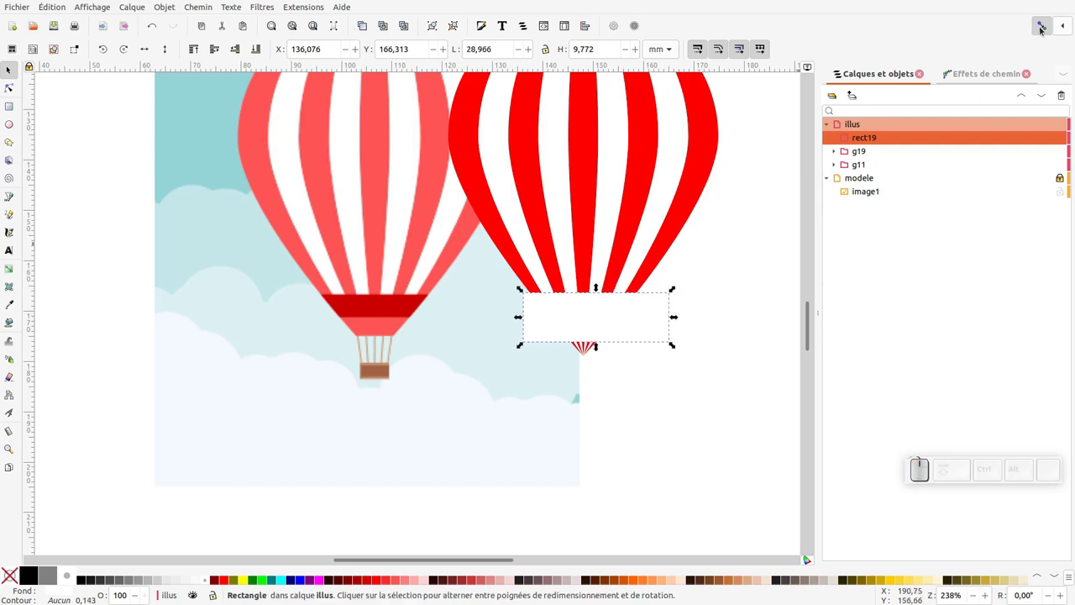
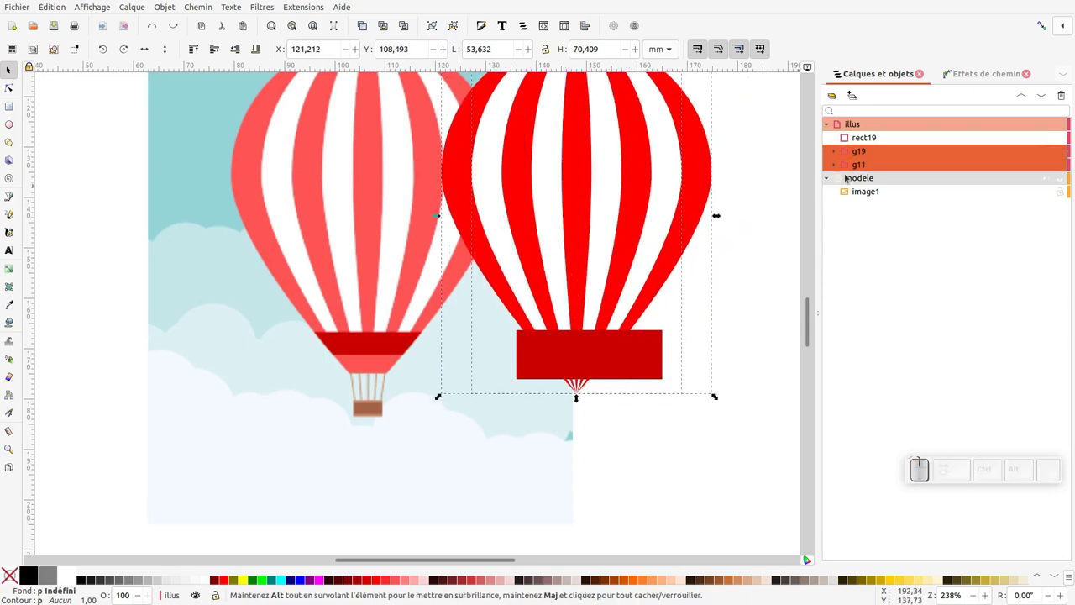
- Duplicate and ungroup both stripe groups, union them into one envelope shape, and select it with the dark red rectangle
key(KP_Subtract)
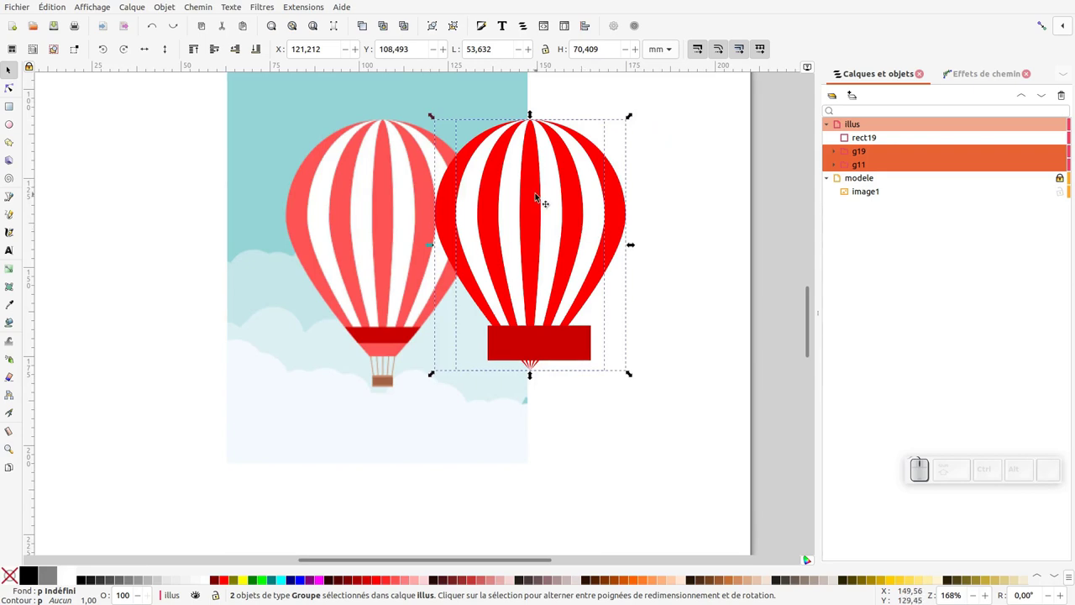
key(ctrl+d)
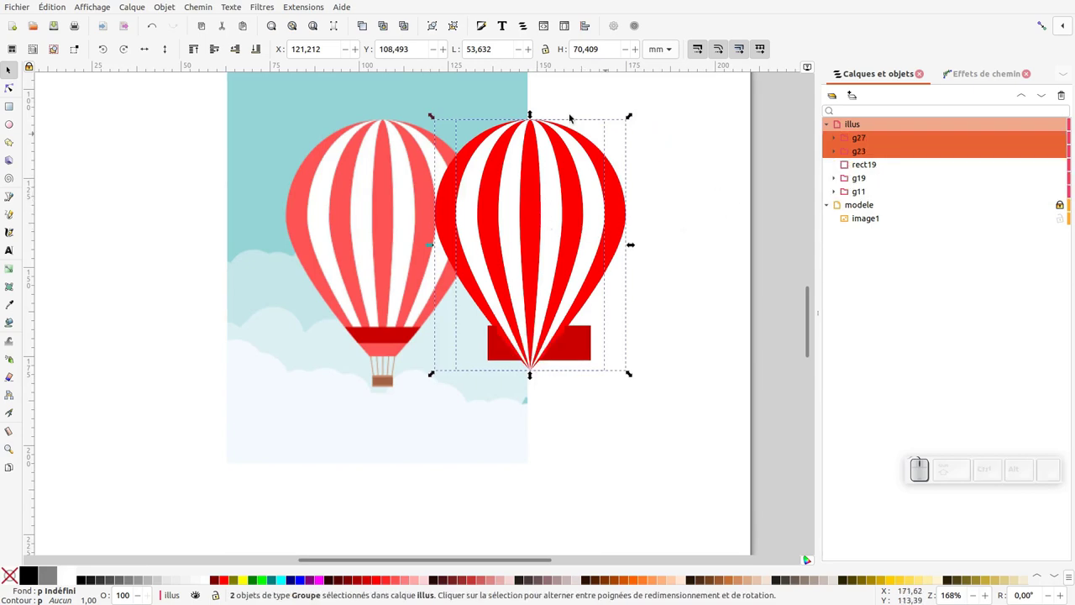
click(458, 26)
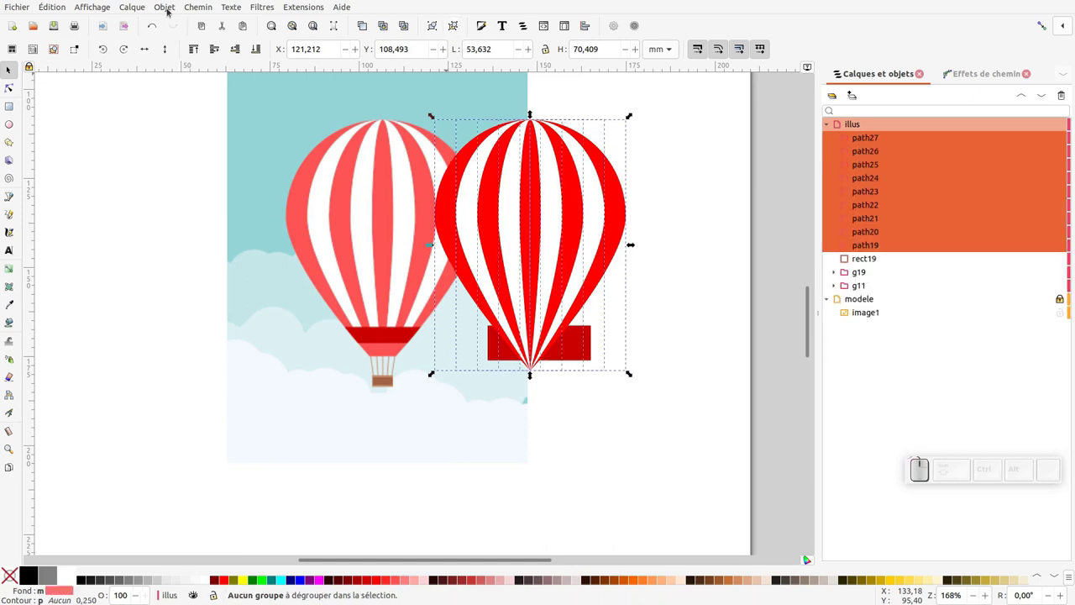
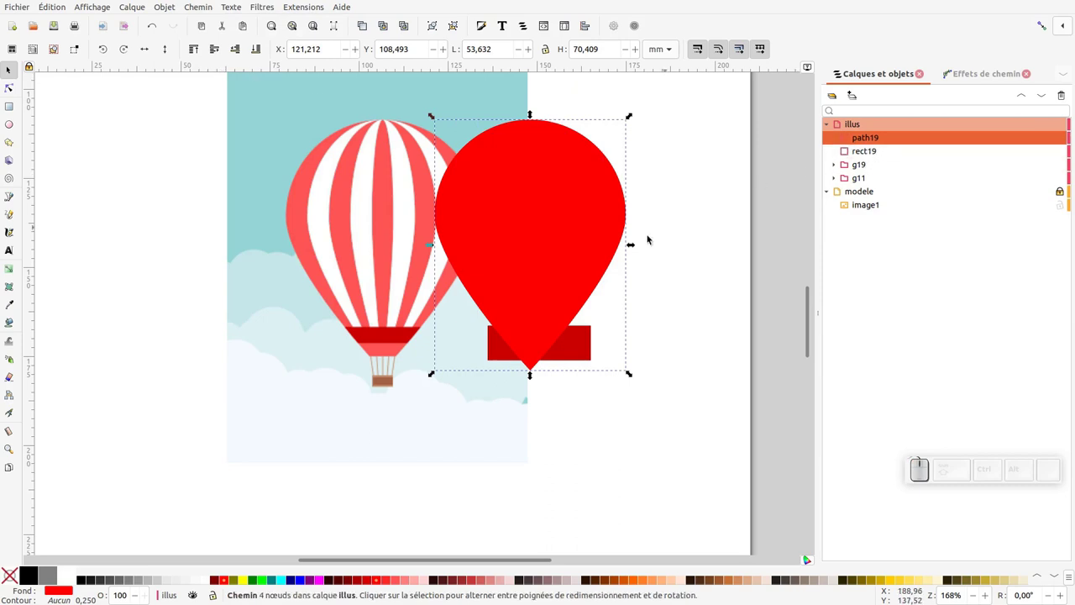
drag(565, 190, 648, 244)
key(ctrl+z)
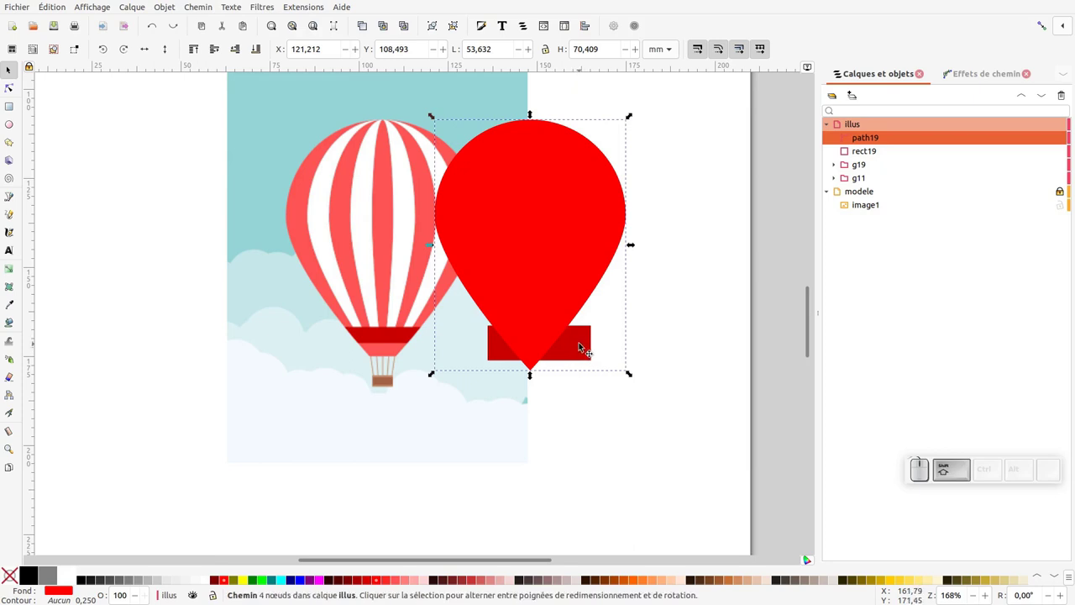
click(583, 350)
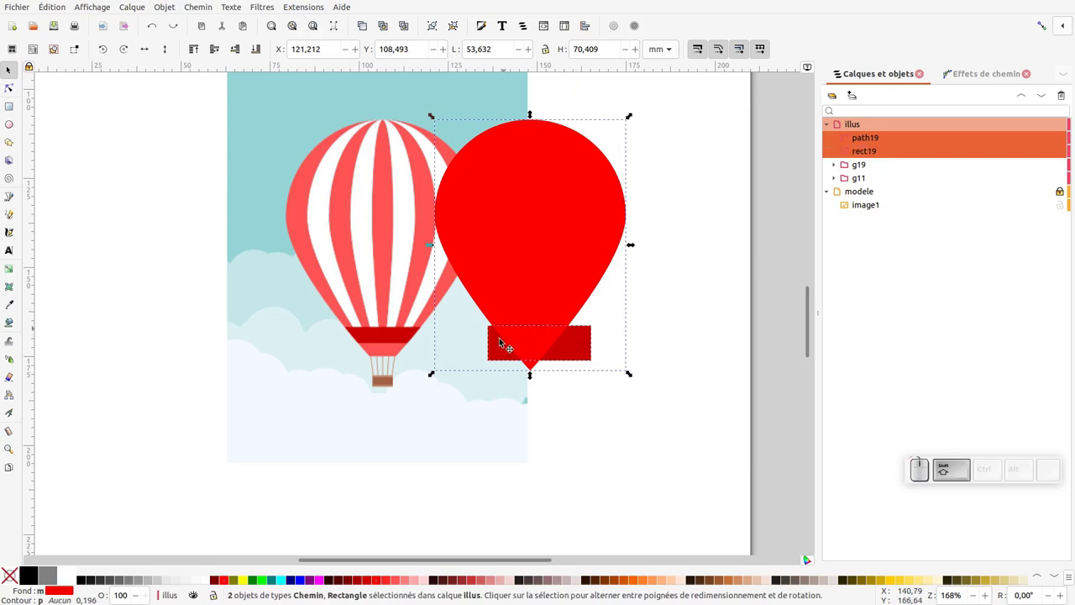
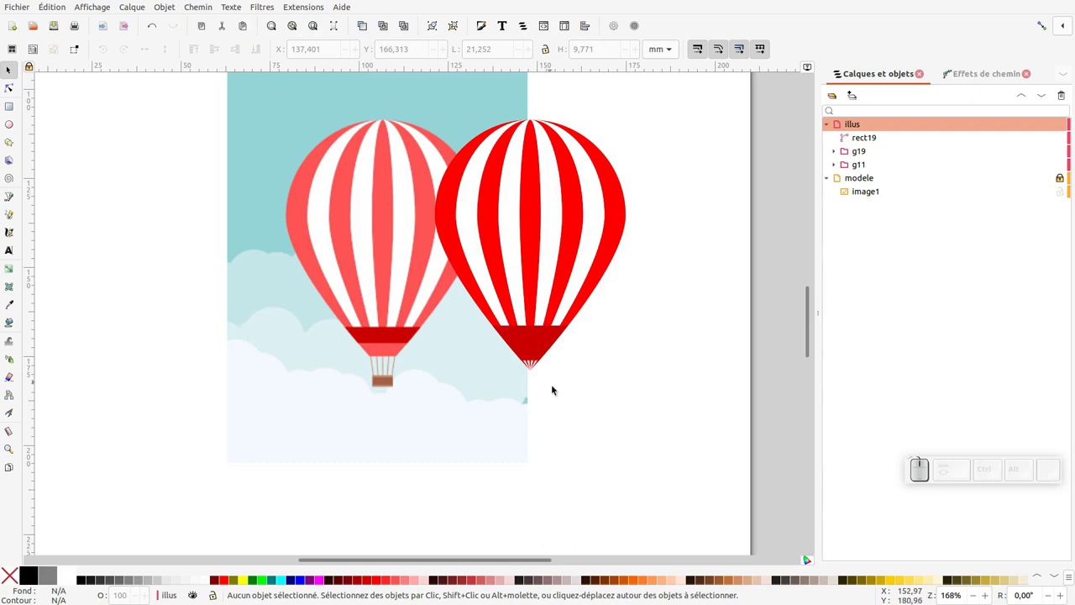
- Select both stripe parts of the new balloon together as group g27
click(558, 386)
click(543, 376)
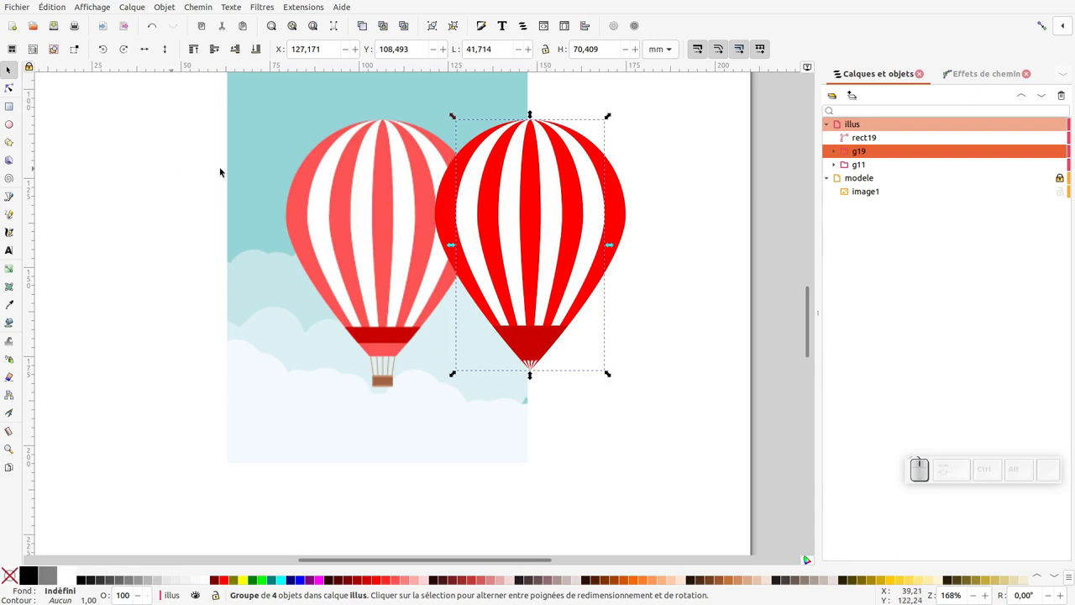
click(860, 150)
click(860, 165)
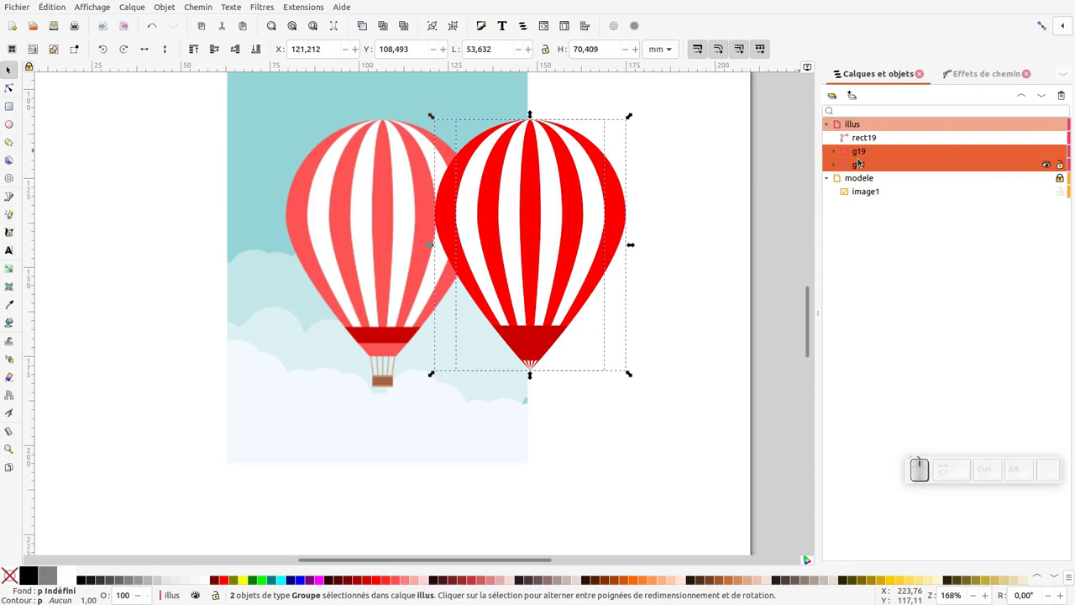
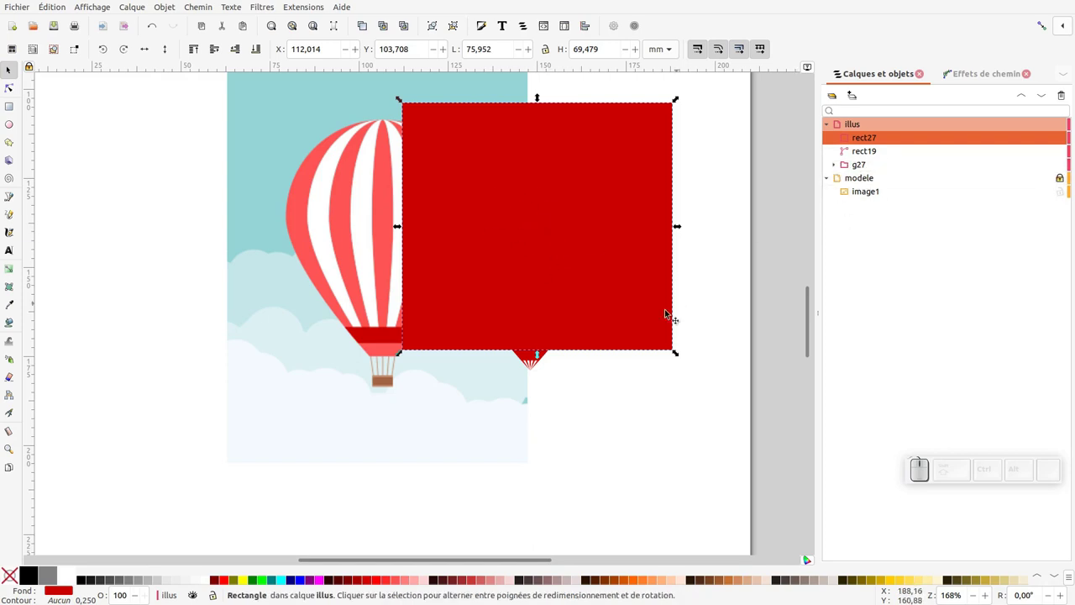
- Select the red rectangle rect27 with the balloon group g27 and bring up the clip command
click(532, 366)
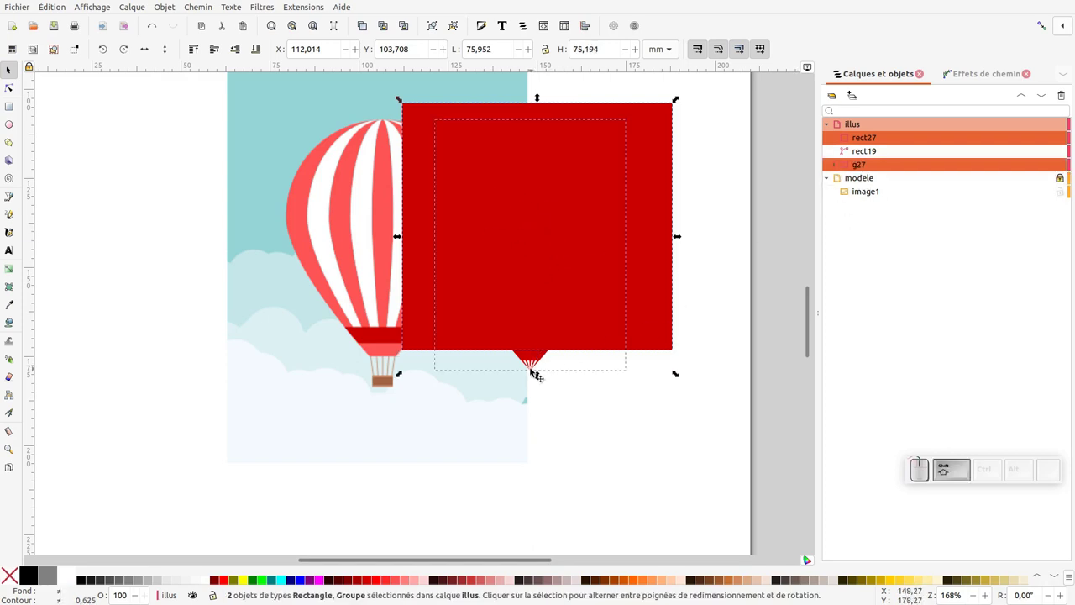
click(643, 409)
click(652, 300)
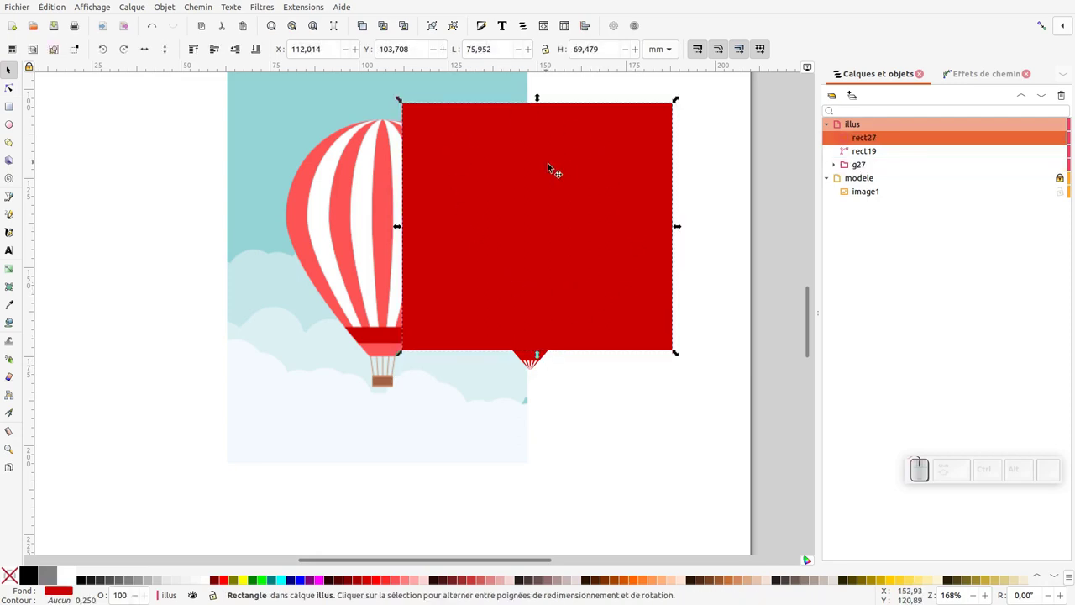
click(532, 365)
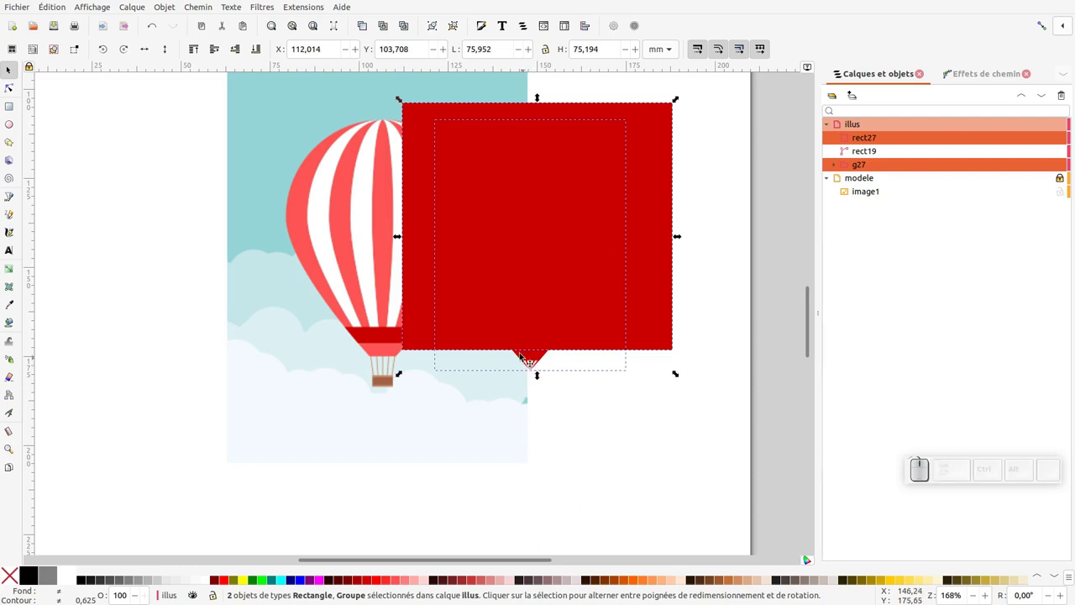
right_click(544, 205)
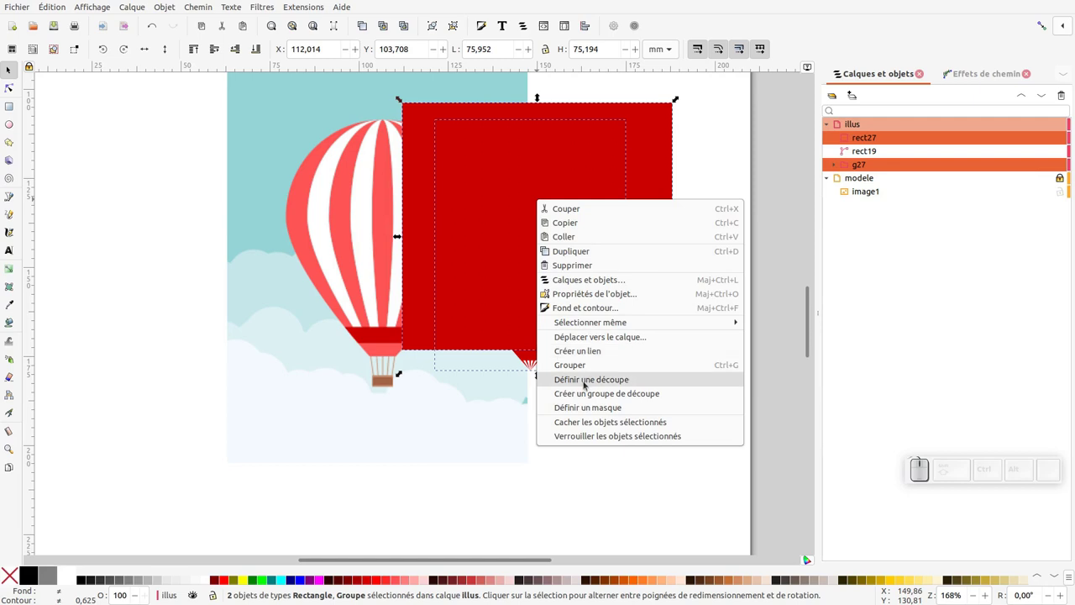
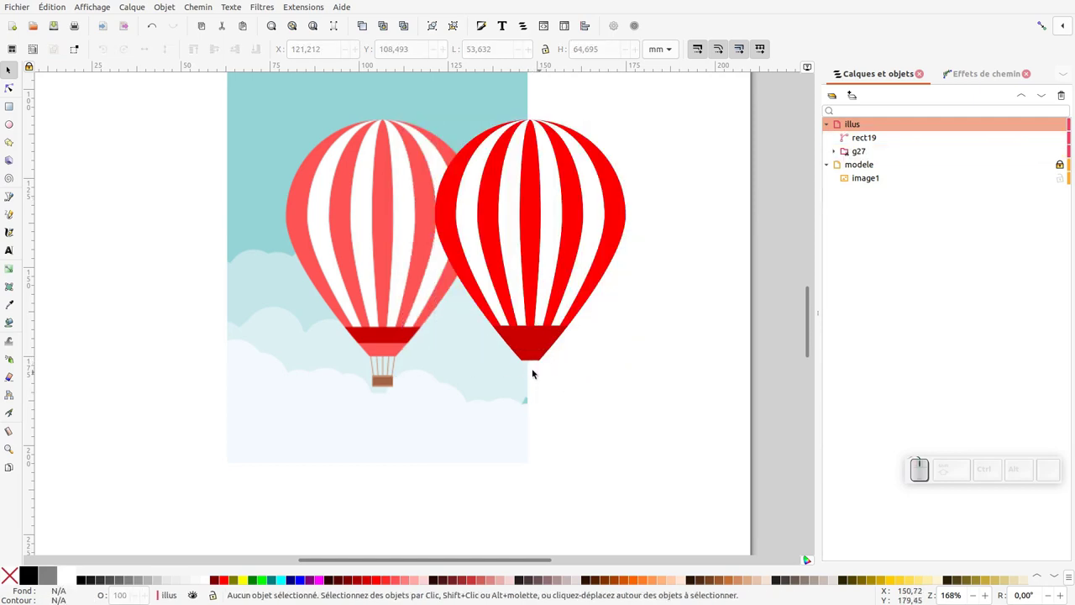
- Colour the basket rectangles with brown sampled from the reference, then scale the group g31 down under the skirt
middle_click(477, 345)
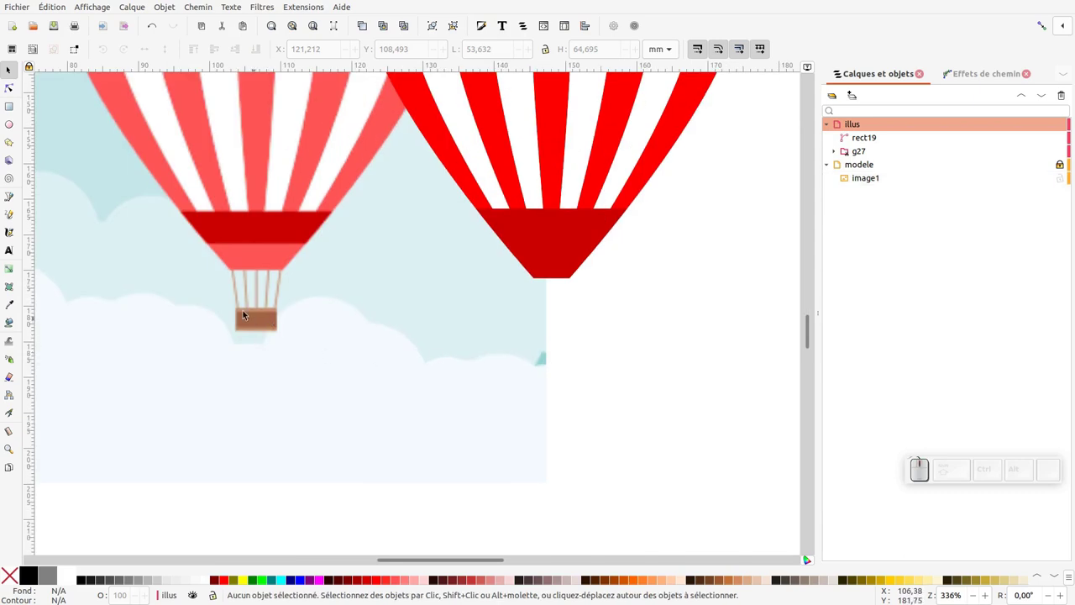
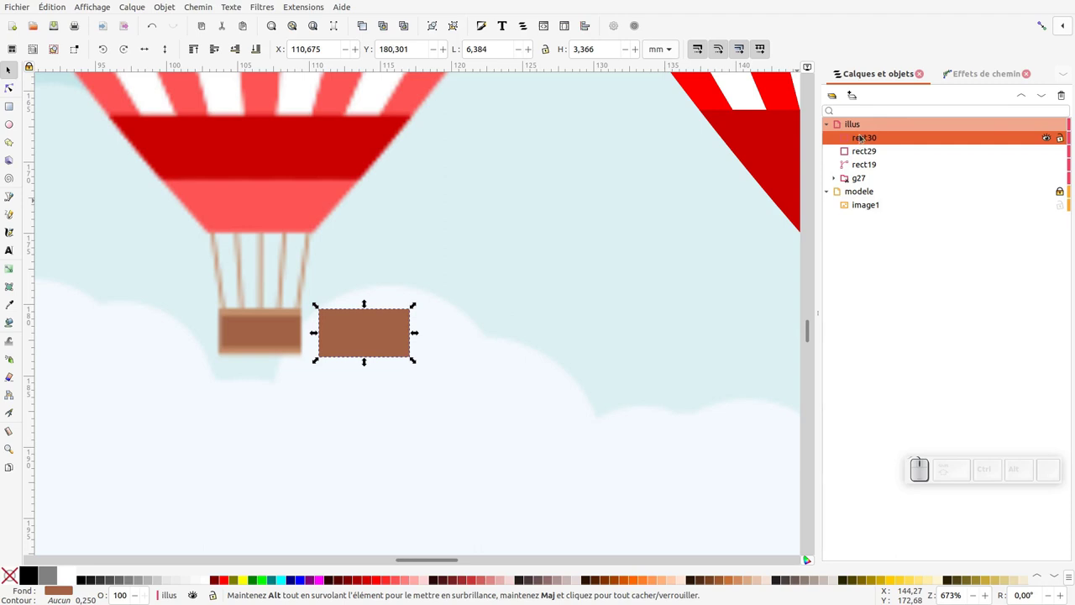
drag(368, 355, 42, 338)
click(16, 306)
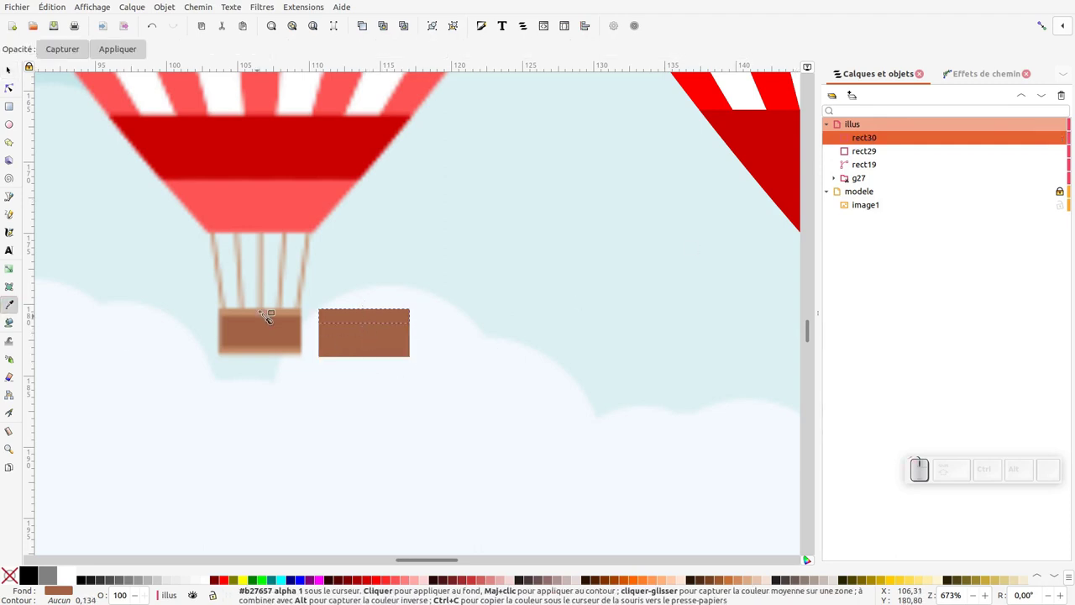
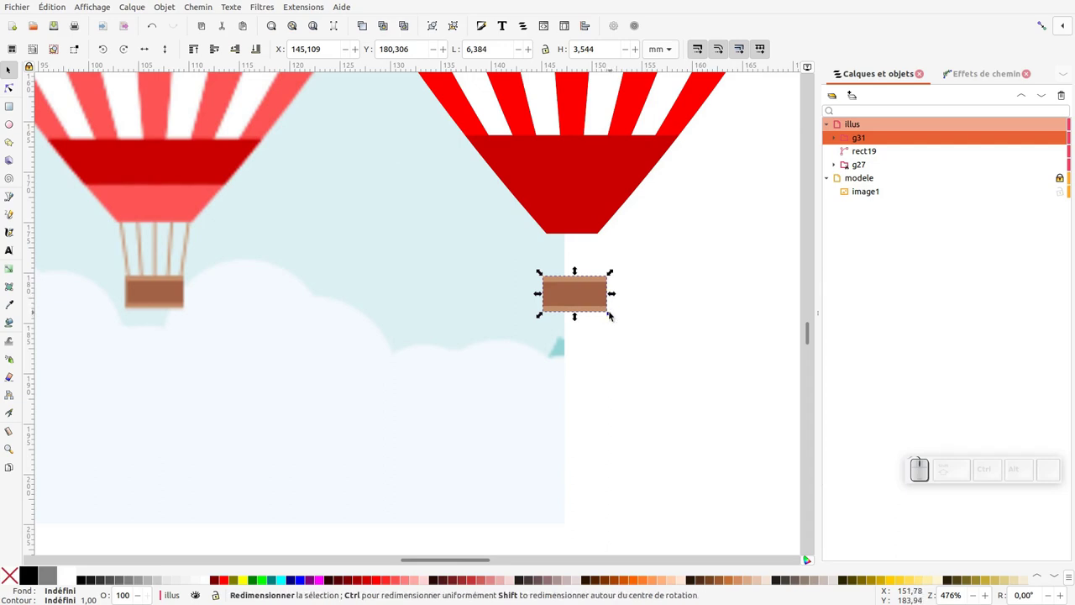
drag(611, 313, 595, 303)
click(596, 302)
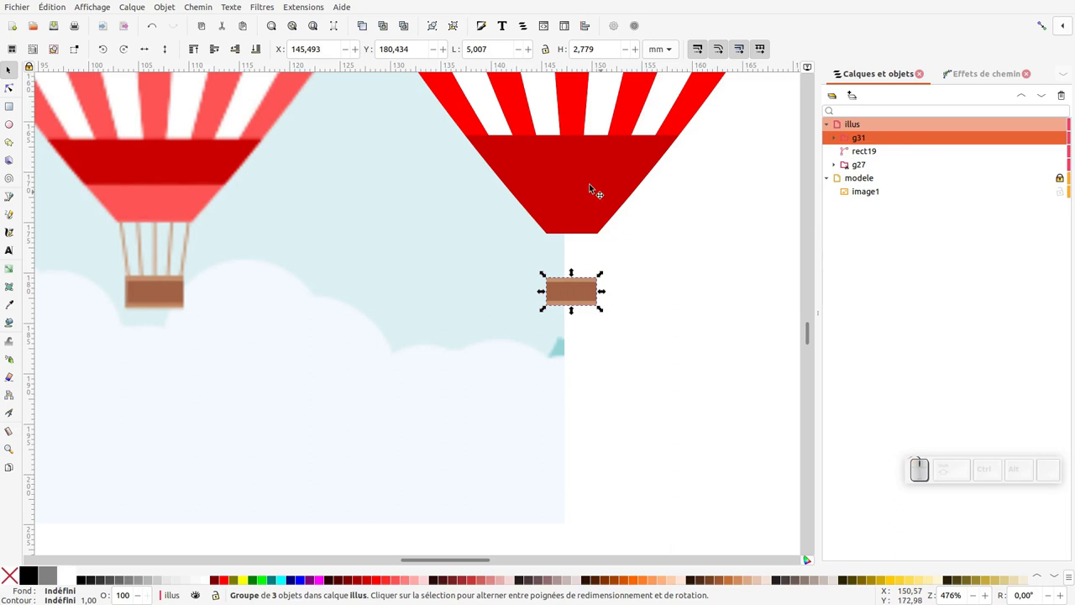
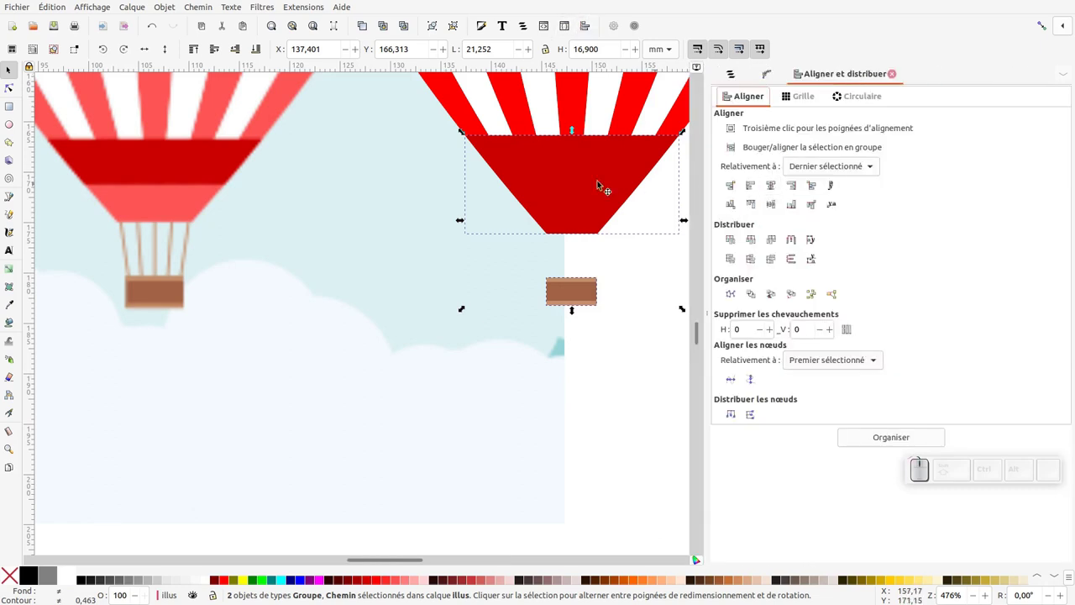
- Centre the basket group g31 horizontally under the skirt rectangle using Align and Distribute
click(772, 182)
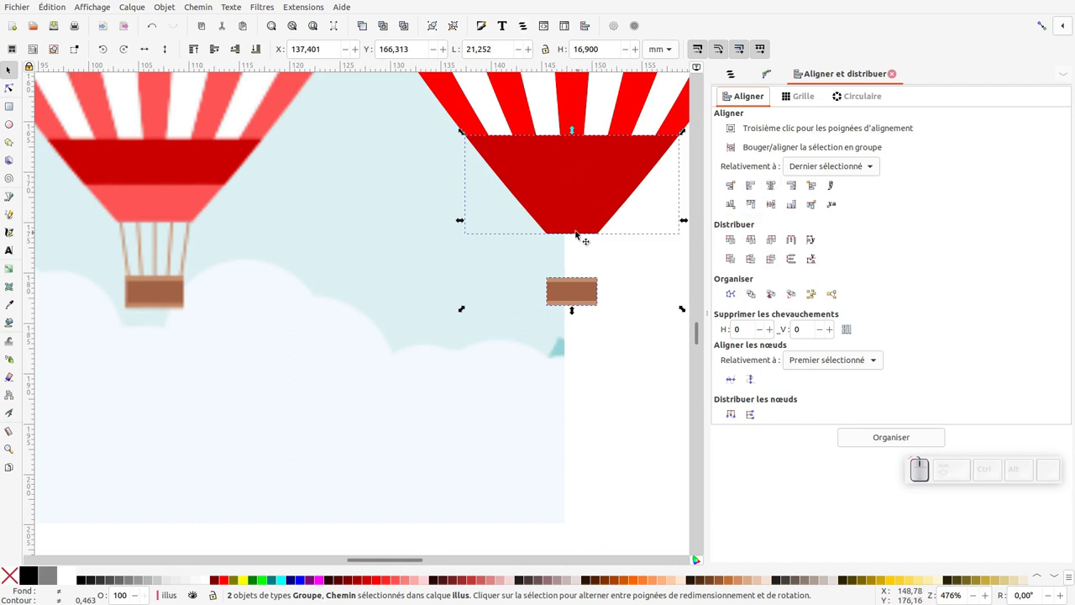
click(603, 320)
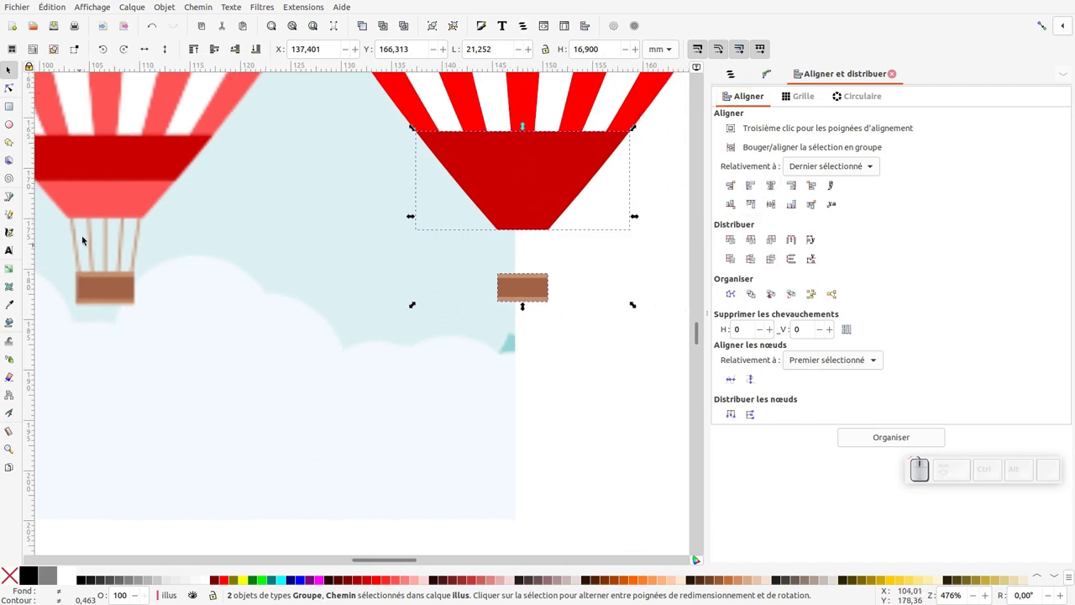
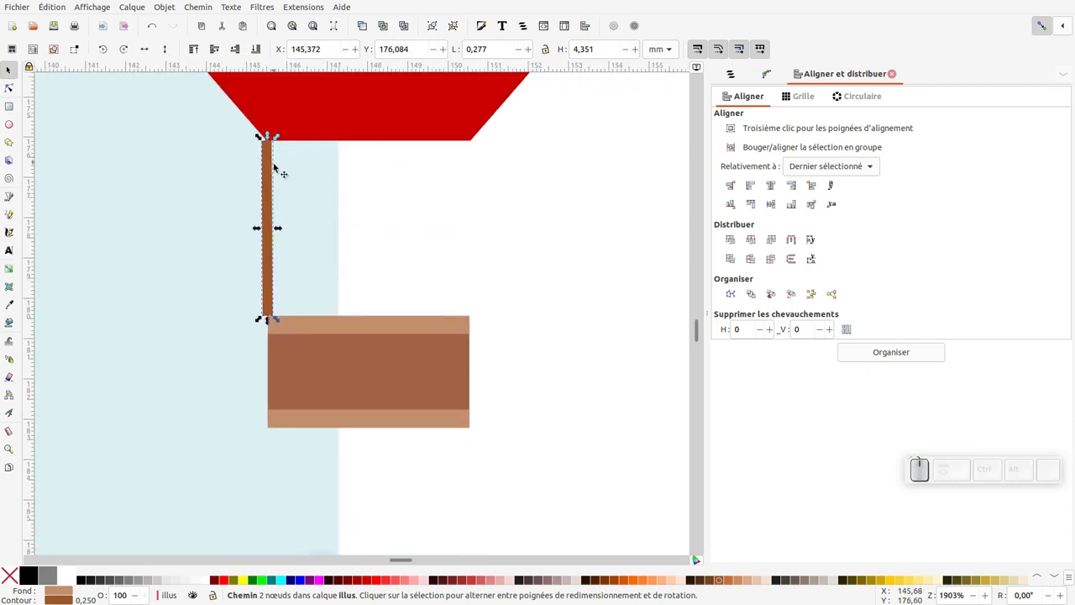
- Duplicate the rope to the skirt's right corner with snapping off and combine both ropes into one four-node path
key(ctrl+d)
drag(270, 143, 409, 190)
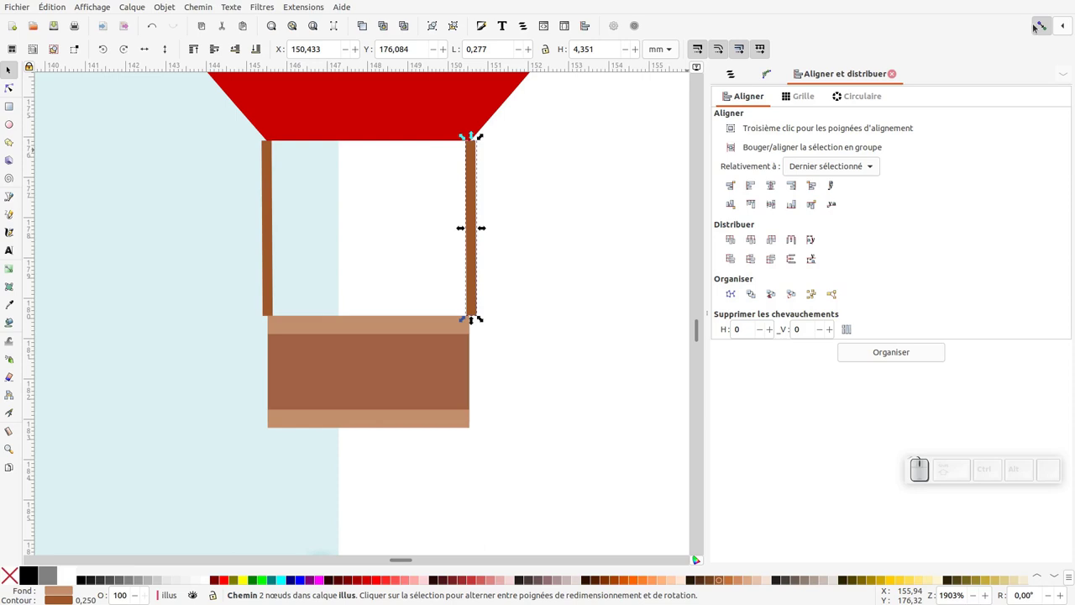
click(1043, 23)
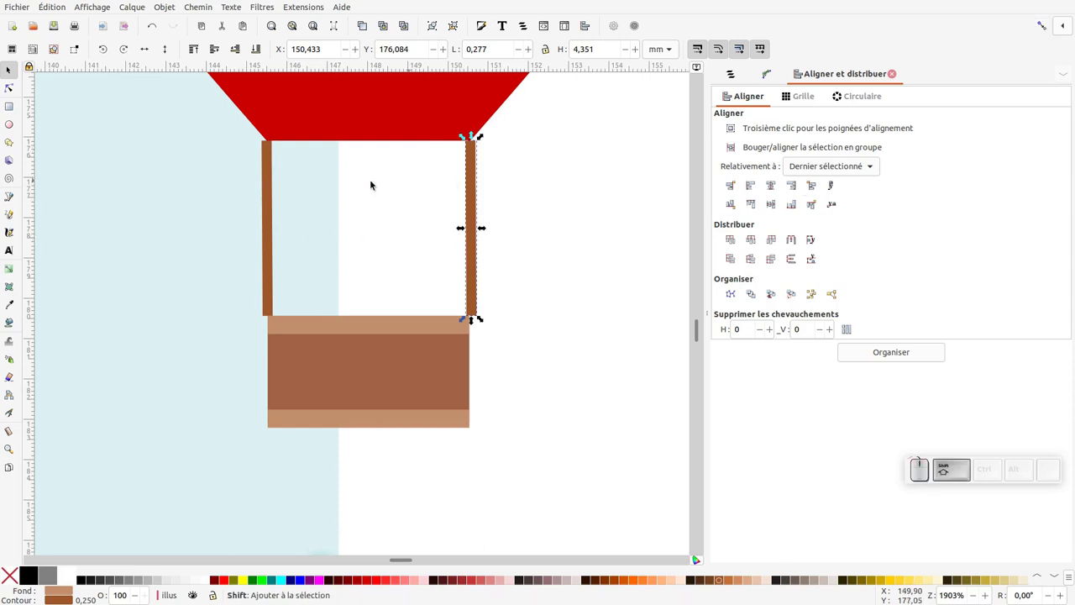
click(272, 202)
click(202, 6)
double_click(213, 149)
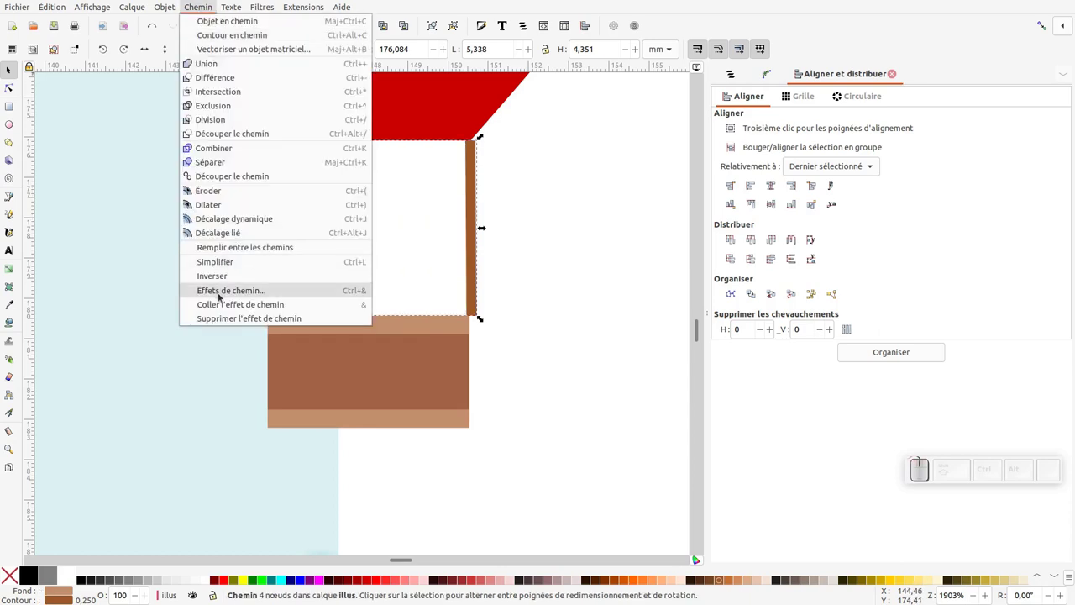
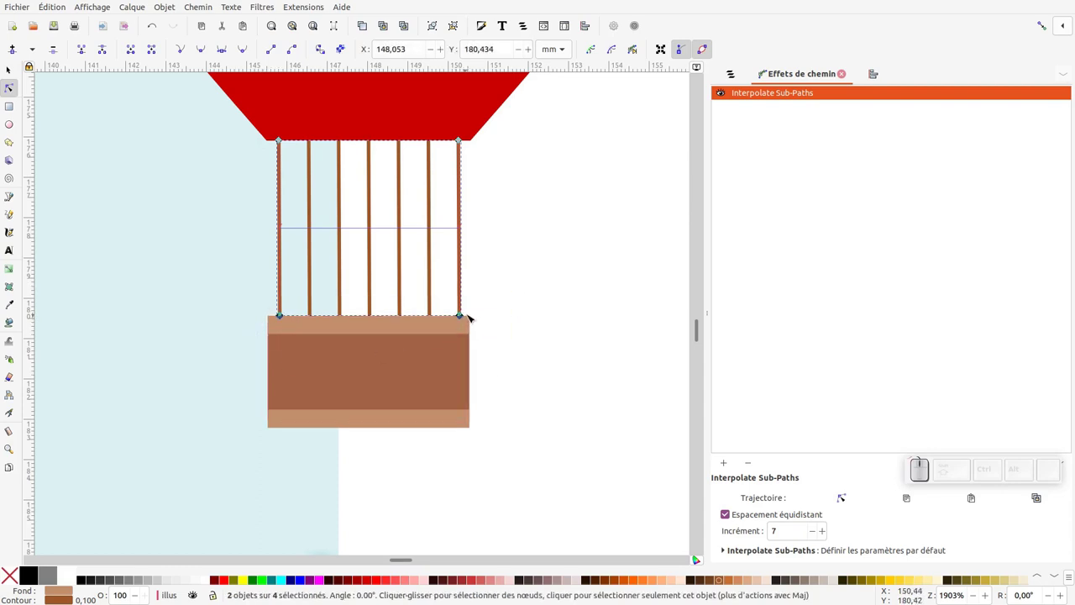
- Nudge the lower rope ends with < and Shift+< so the seven interpolated ropes converge onto the basket
key(<)
key(<)
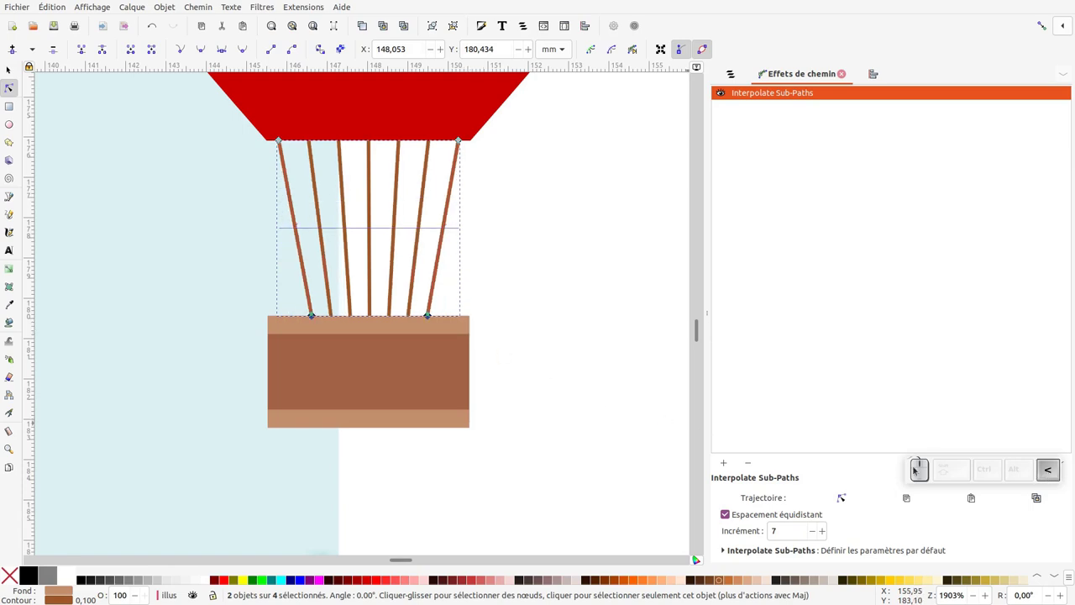
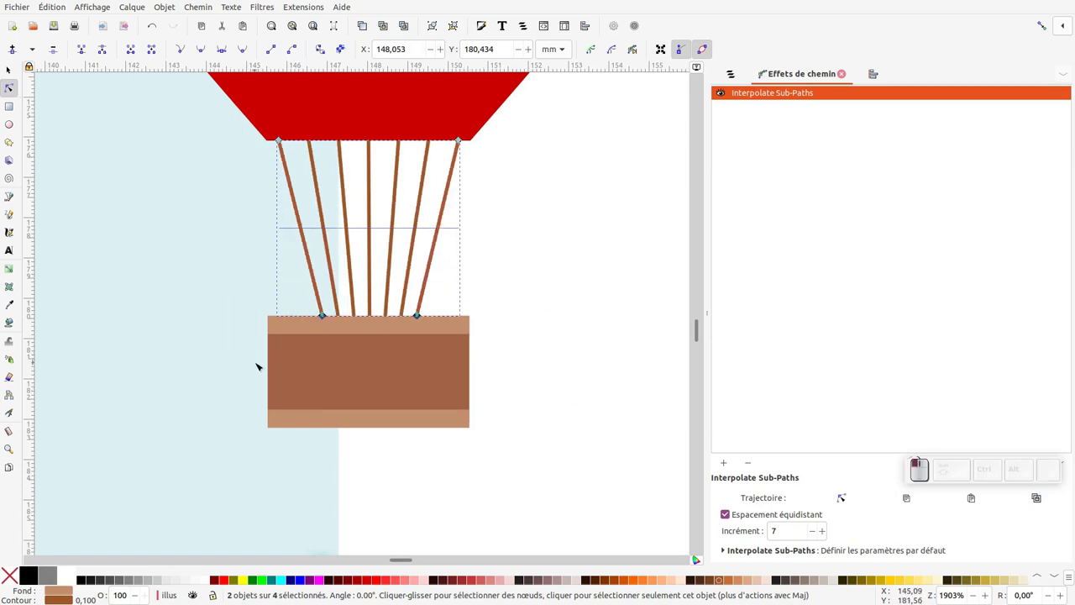
key(shift+<)
key(shift+<)
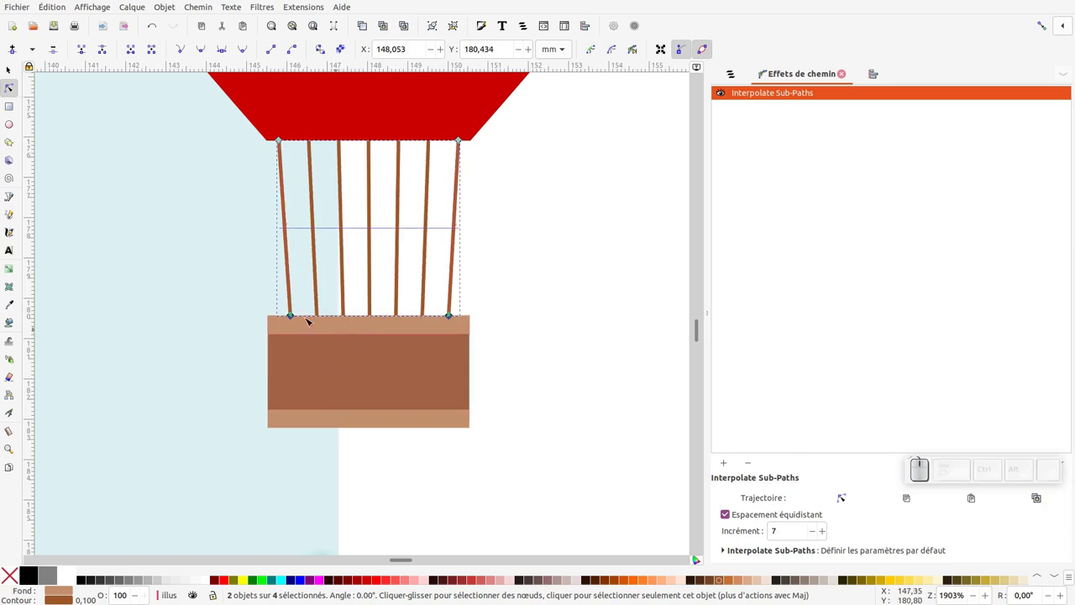
key(KP_Subtract)
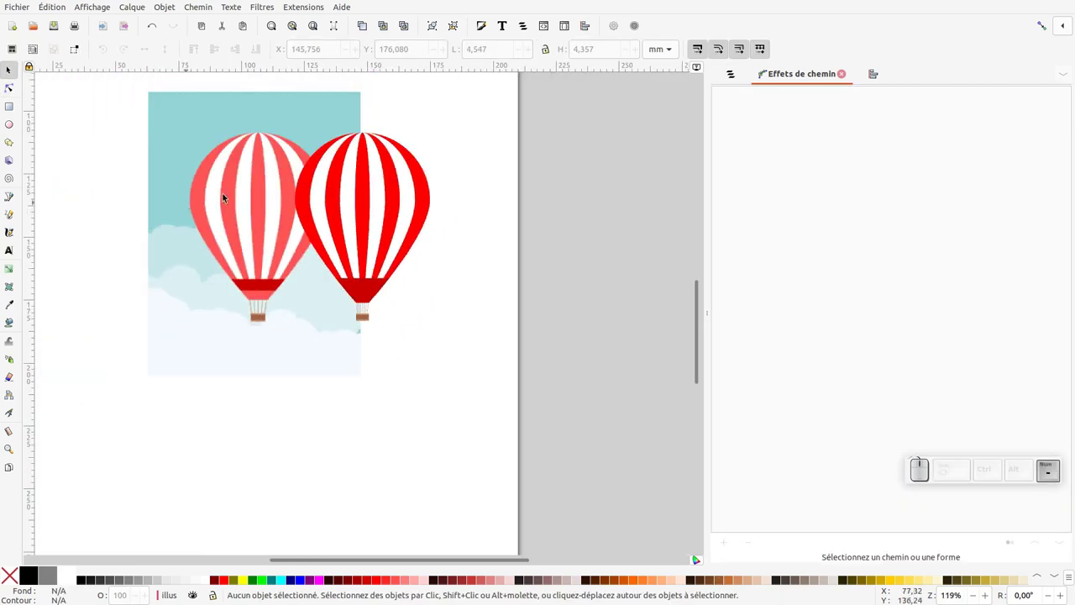